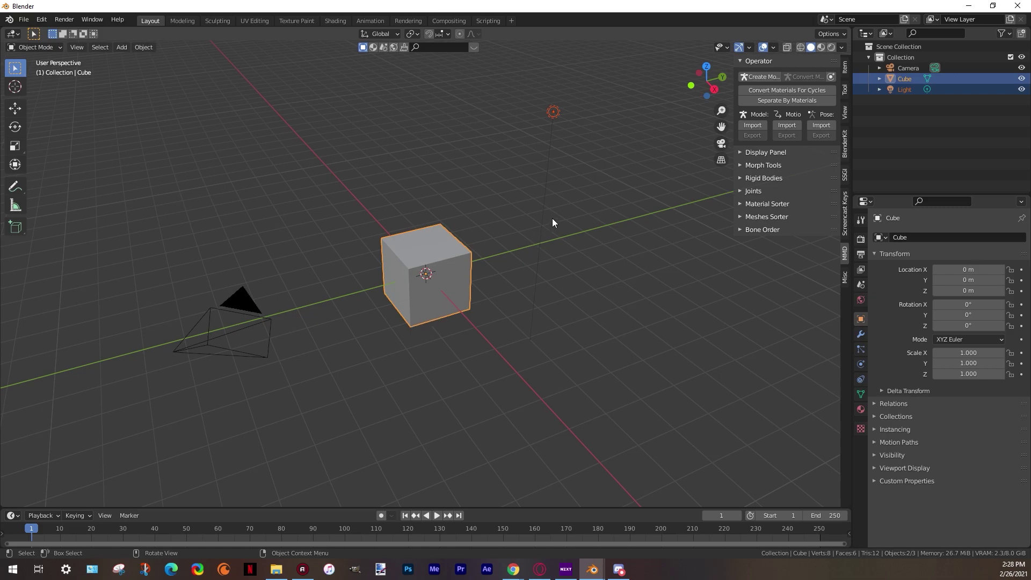
Delete the default cube and light and import the Barbara.pmx model via MMD Model Import
click(792, 73)
click(854, 233)
click(756, 129)
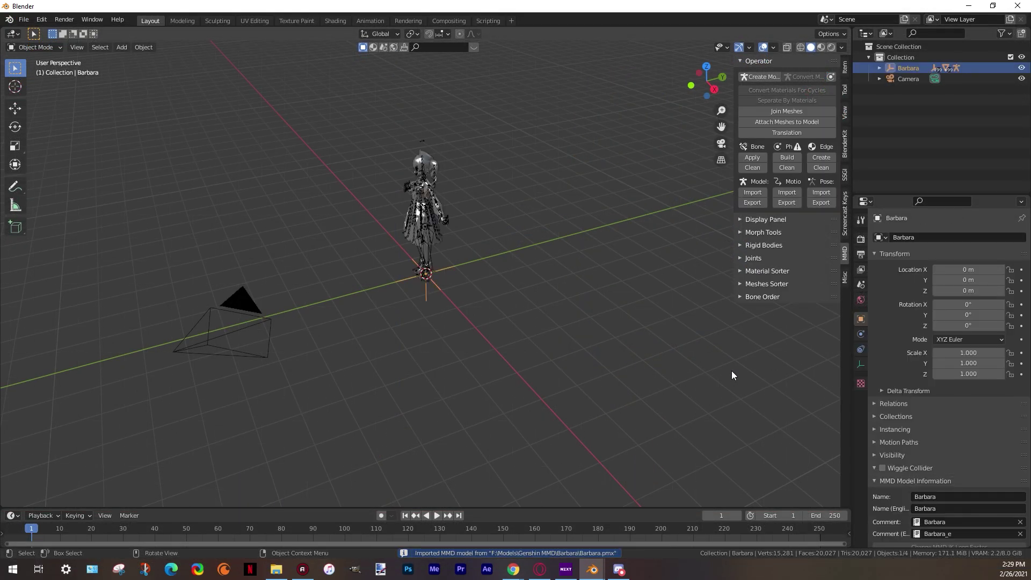
Convert Barbara's materials for Cycles and show the model in Material Preview shading
click(435, 162)
key(`)
middle_click(383, 275)
middle_click(543, 198)
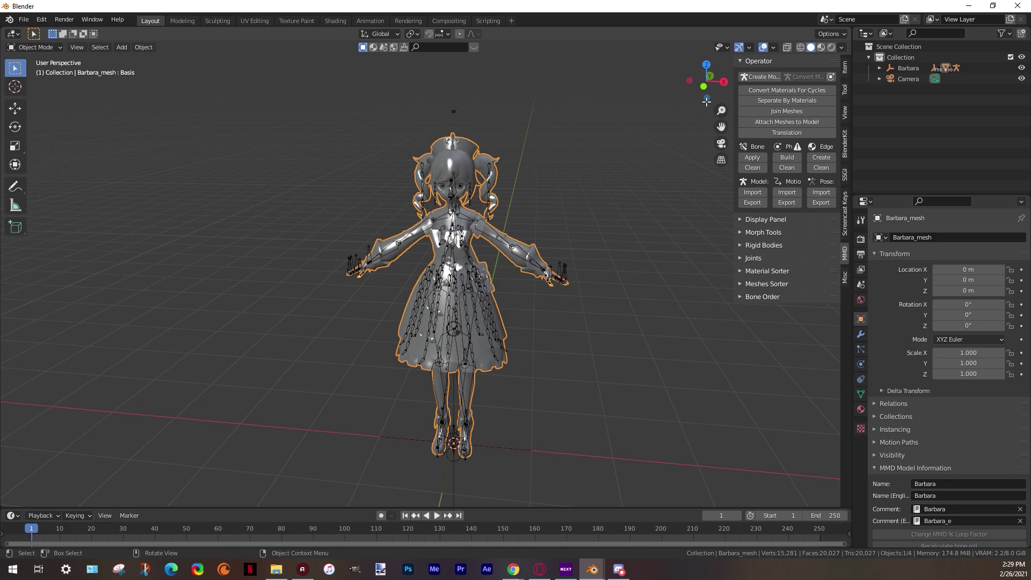
click(796, 95)
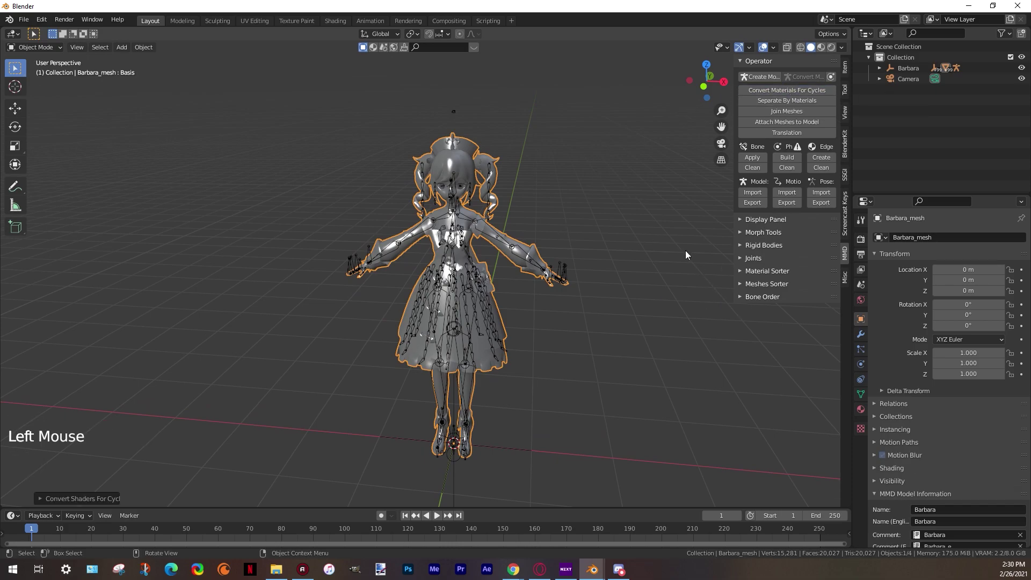
click(849, 280)
Load a VMD motion onto the model, extending the frame range to 4609 frames
click(807, 214)
double_click(846, 260)
click(910, 72)
click(792, 193)
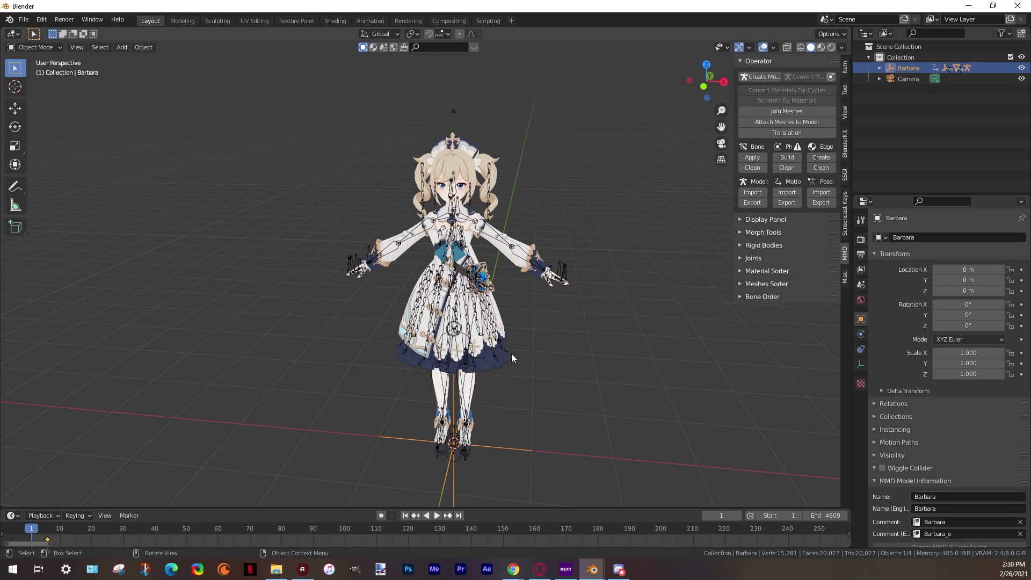
Scrub the timeline to check the motion, return to frame 1, and save as Tutorial.blend
click(52, 548)
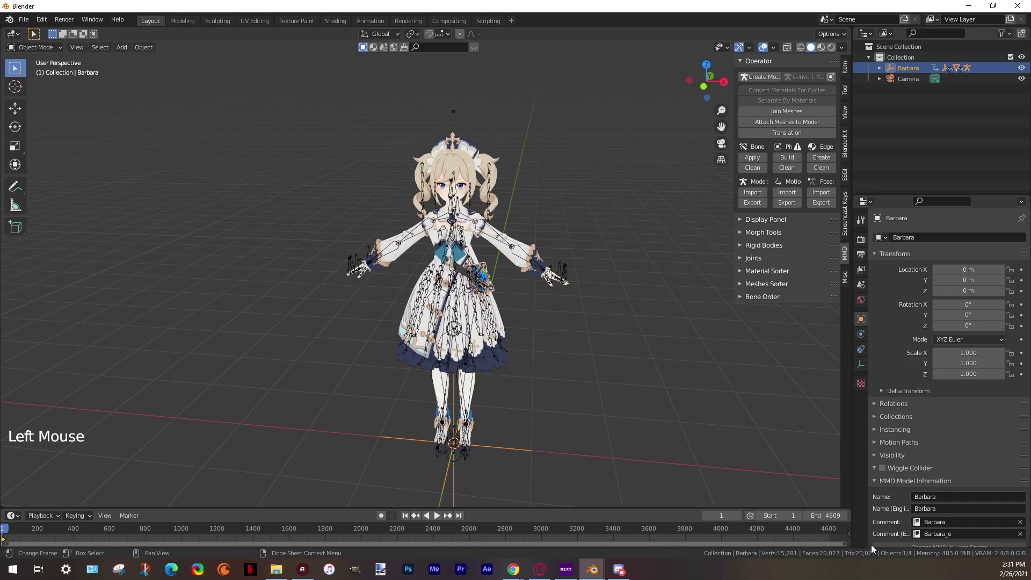
click(20, 530)
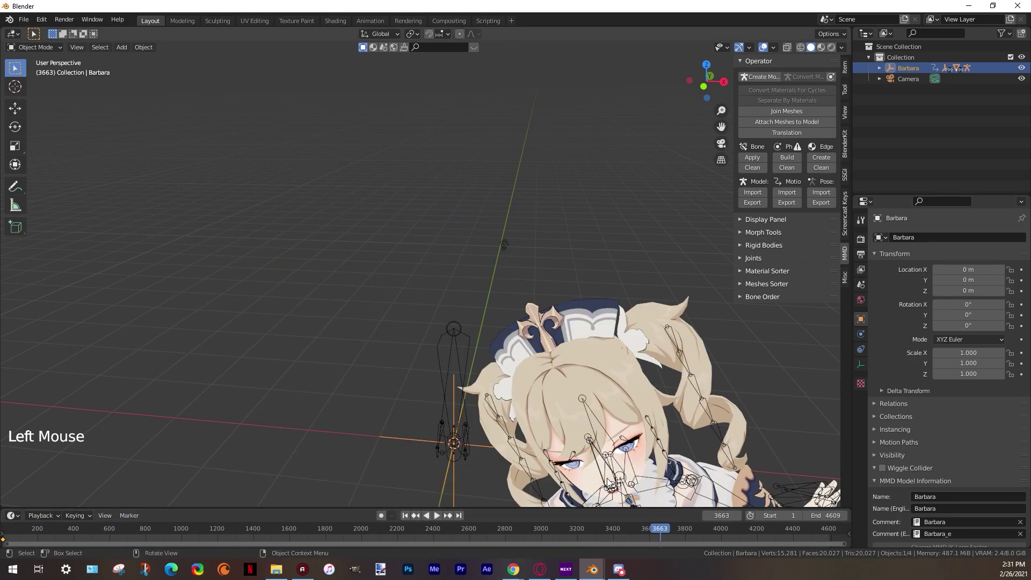
scroll(down, 3)
click(411, 520)
scroll(up, 3)
middle_click(508, 248)
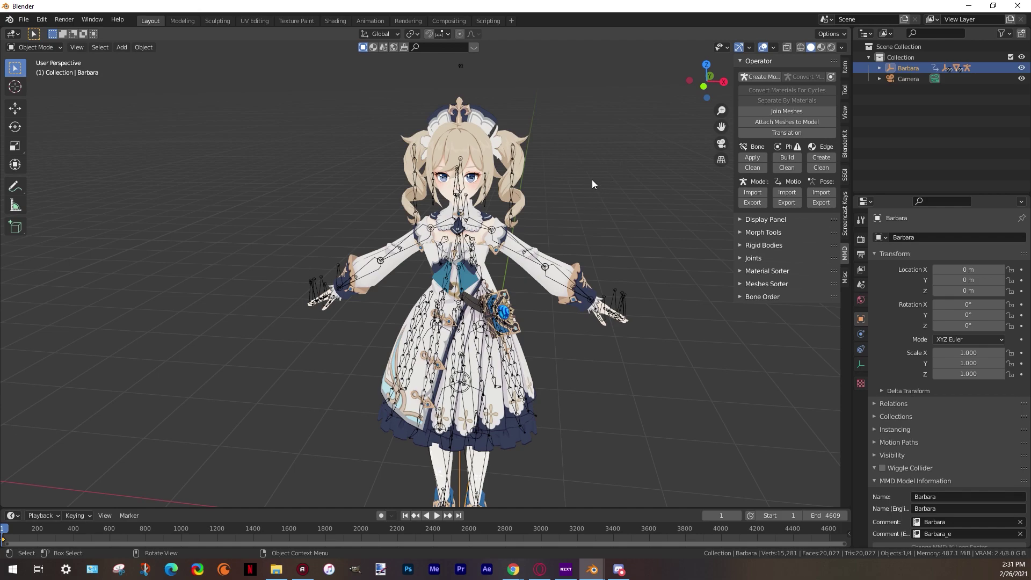
key(ctrl+s)
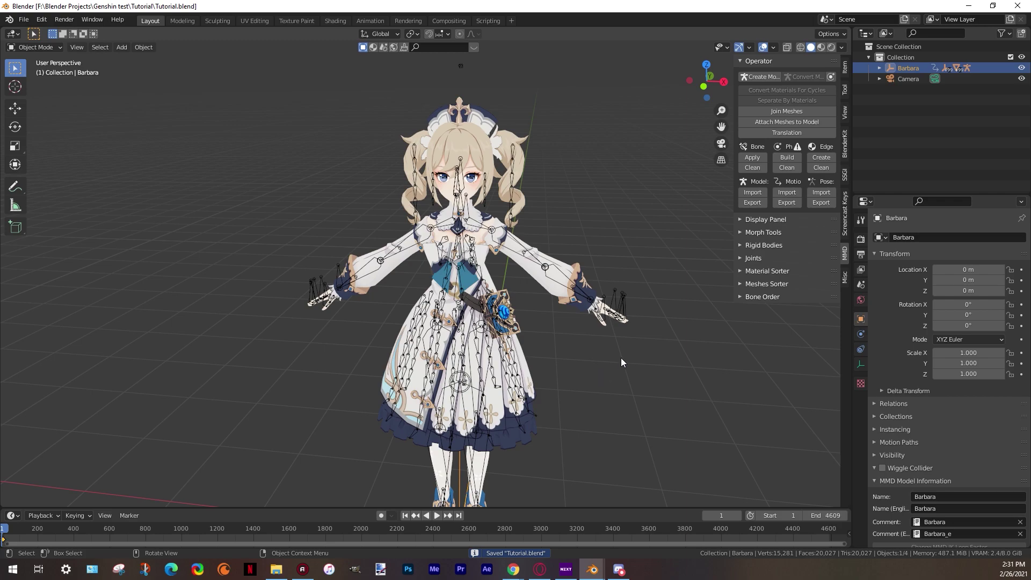
Hide the armature in MMD Display and separate the Barbara mesh into parts by material
click(625, 306)
click(845, 275)
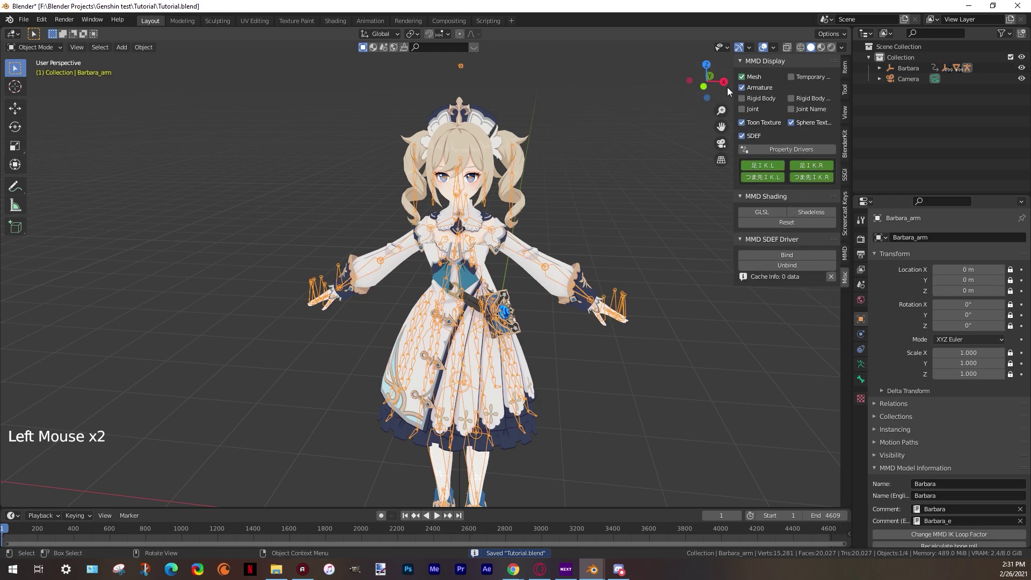
click(750, 90)
click(531, 254)
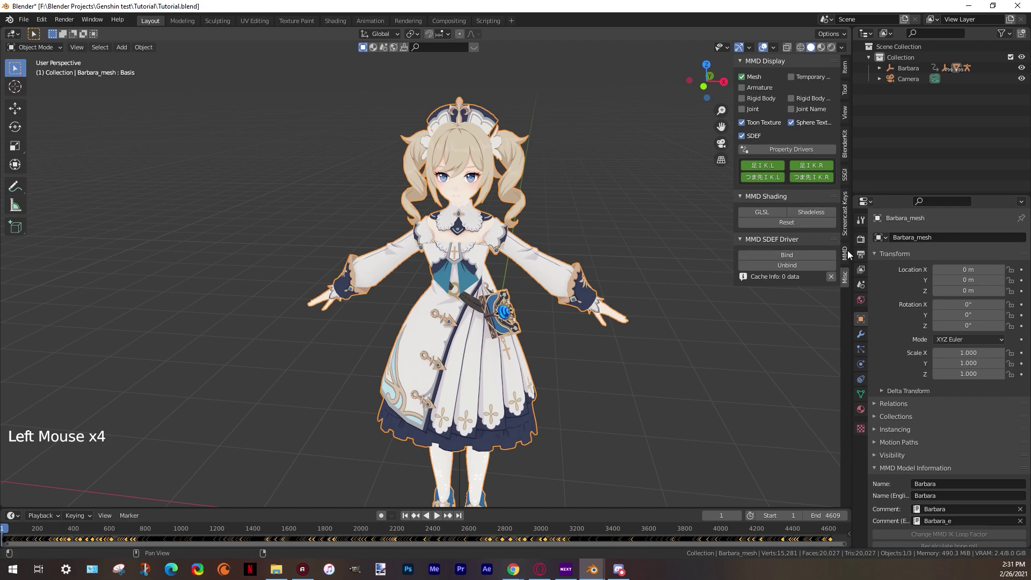
click(851, 253)
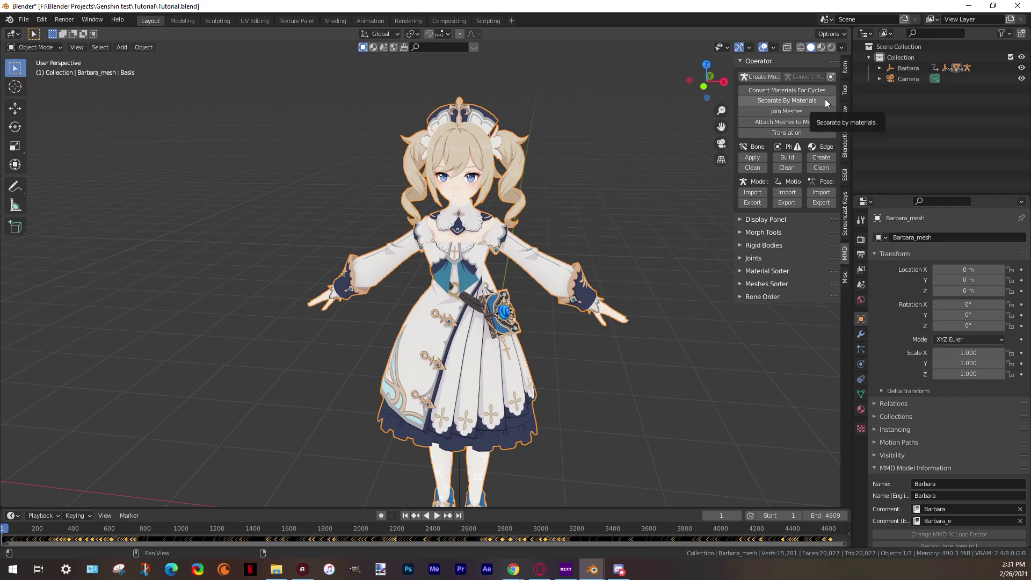
click(829, 102)
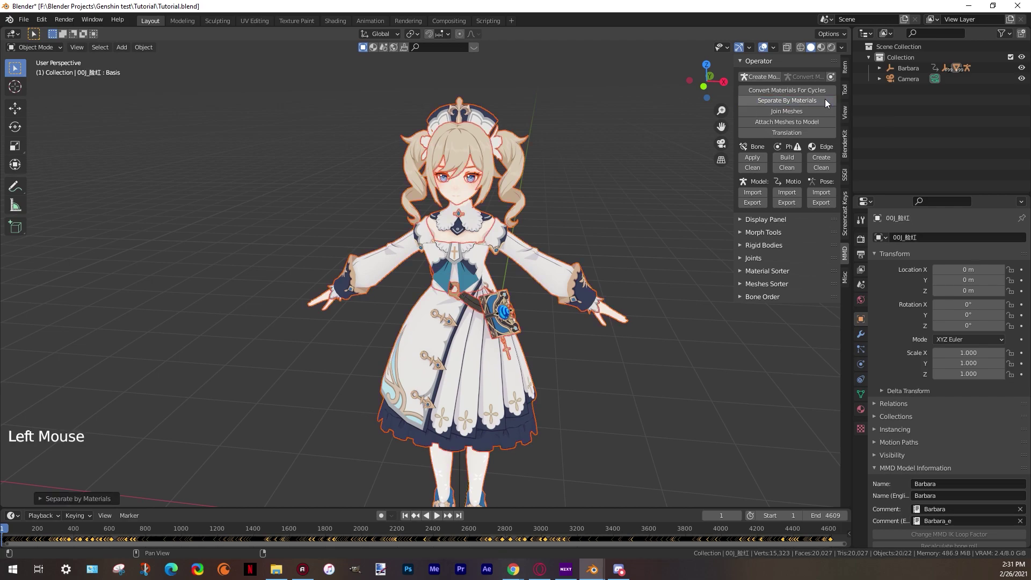
click(603, 209)
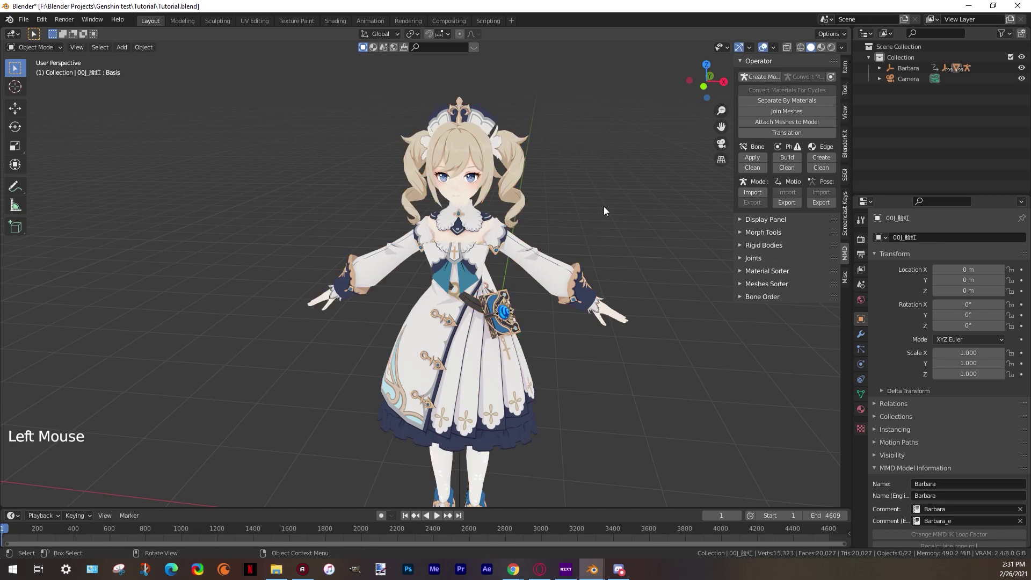
Check the separated pieces such as the hair, then select the skirt object
click(521, 183)
key(g)
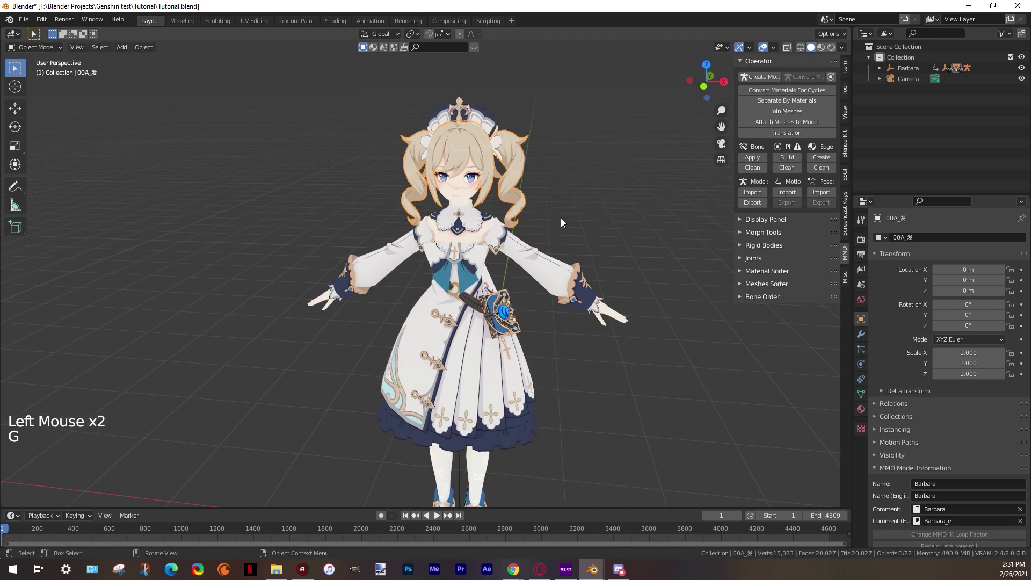
click(545, 256)
key(g)
click(487, 364)
key(g)
scroll(down, 3)
key(g)
click(573, 375)
middle_click(385, 339)
scroll(up, 3)
middle_click(445, 344)
click(393, 298)
middle_click(507, 327)
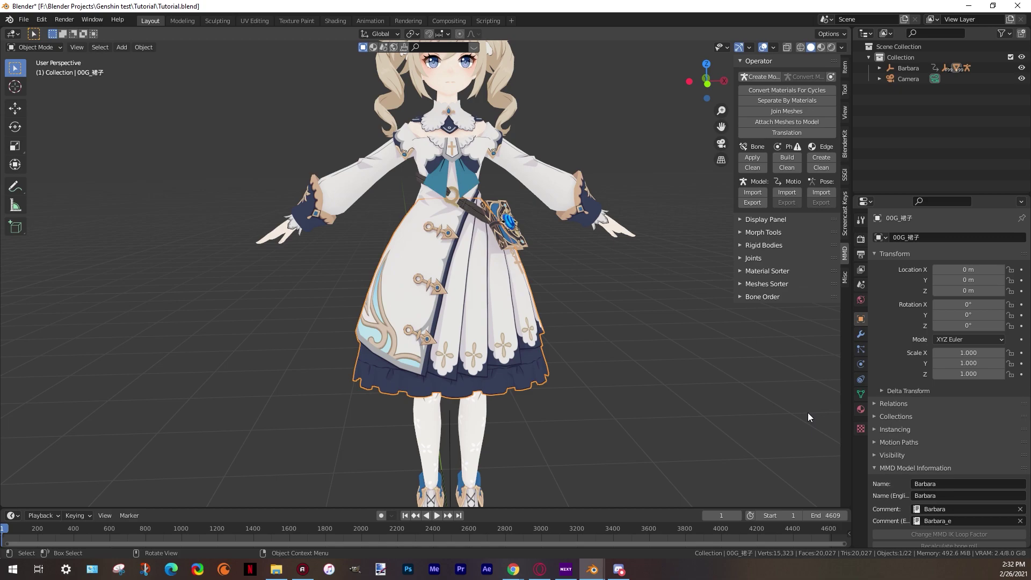
Assign the skirt's top waist vertices to a new vertex group named Dress
key(Tab)
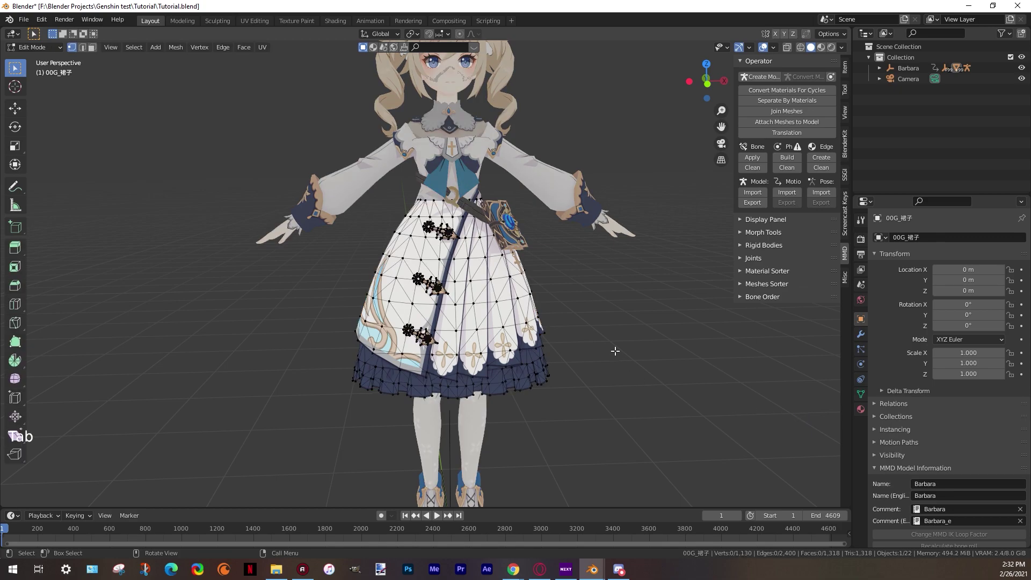
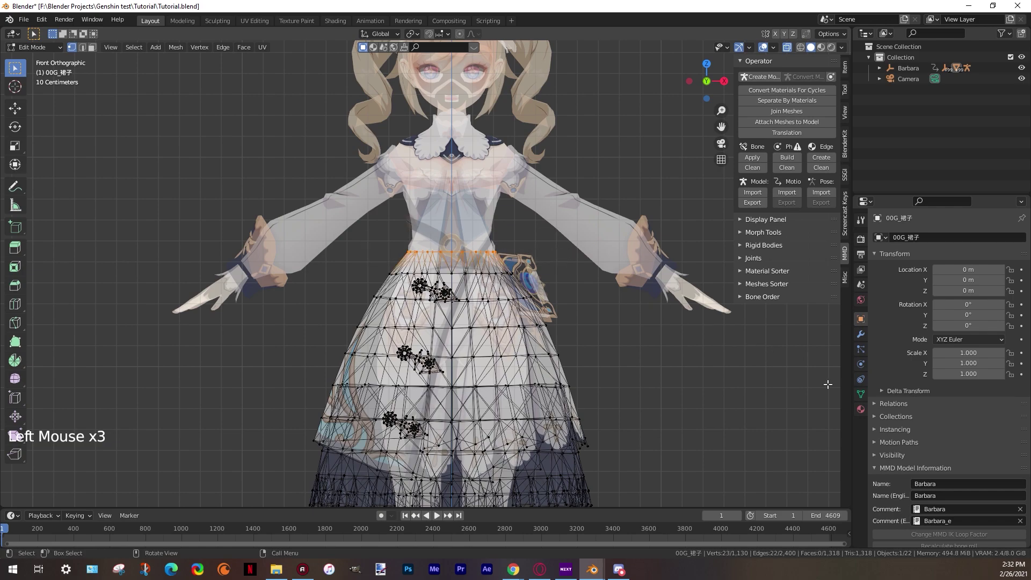
click(866, 398)
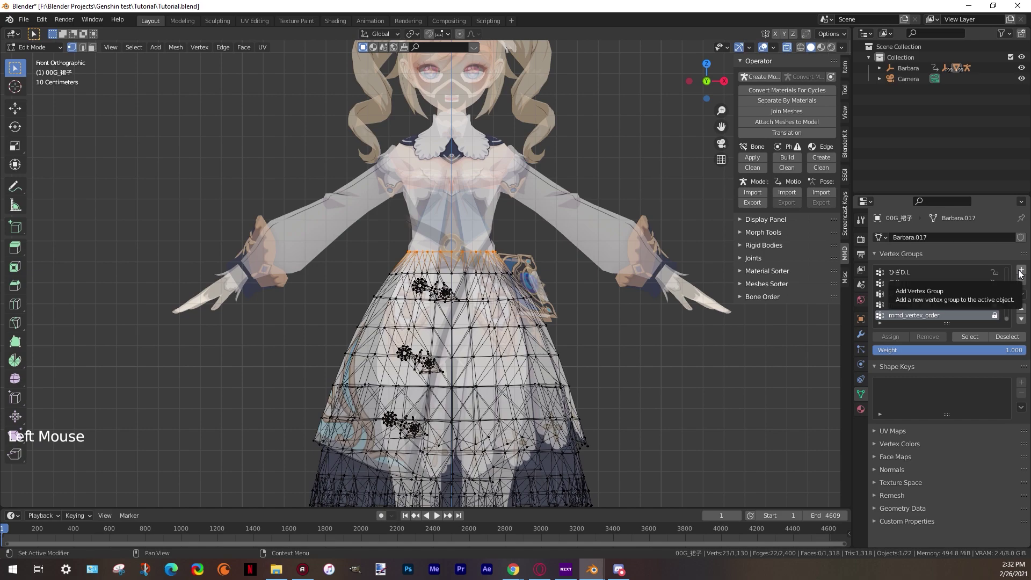
click(1025, 273)
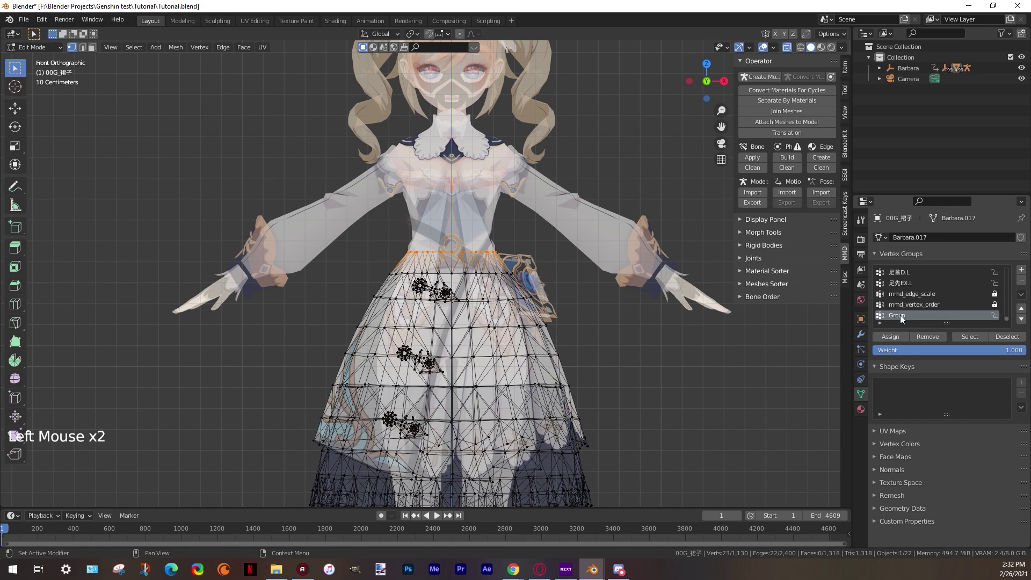
double_click(906, 318)
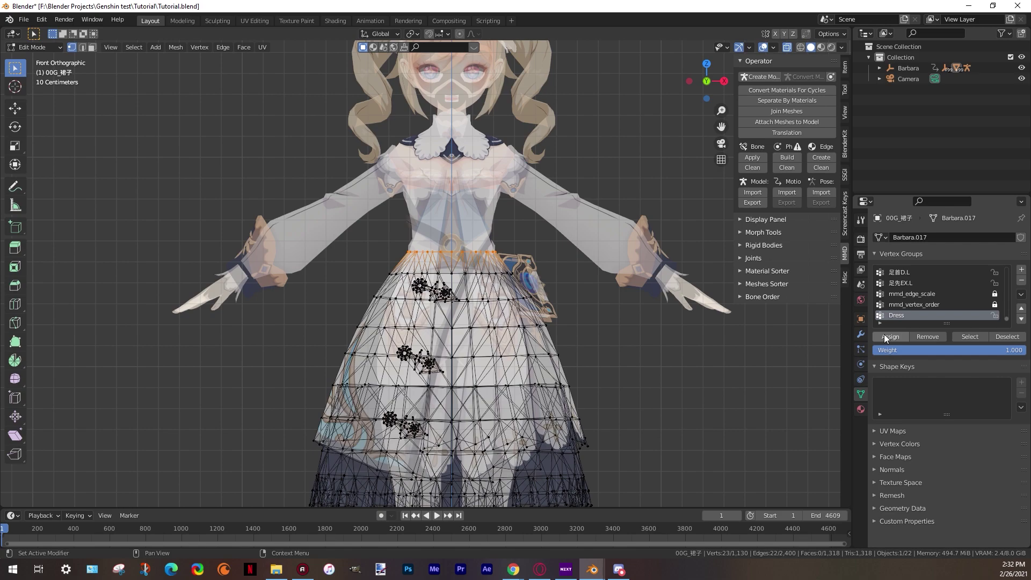
click(891, 339)
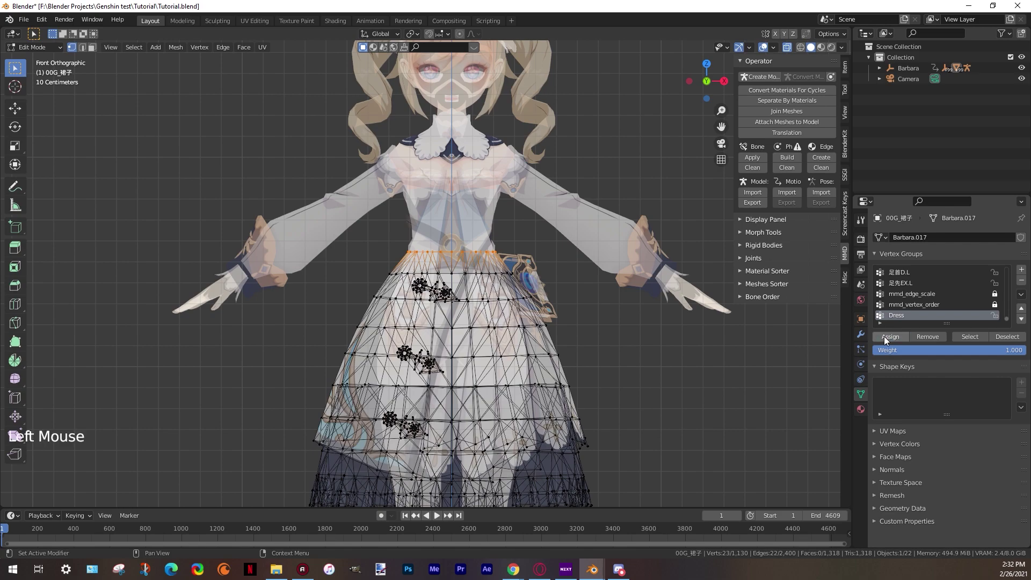
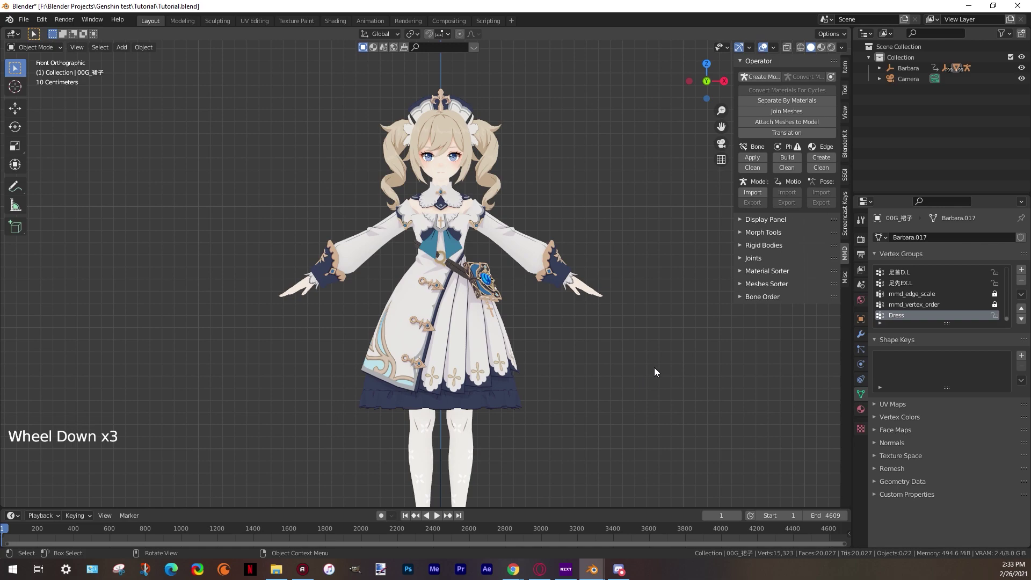
Add a Cloth physics simulation to the skirt and save the project
click(479, 356)
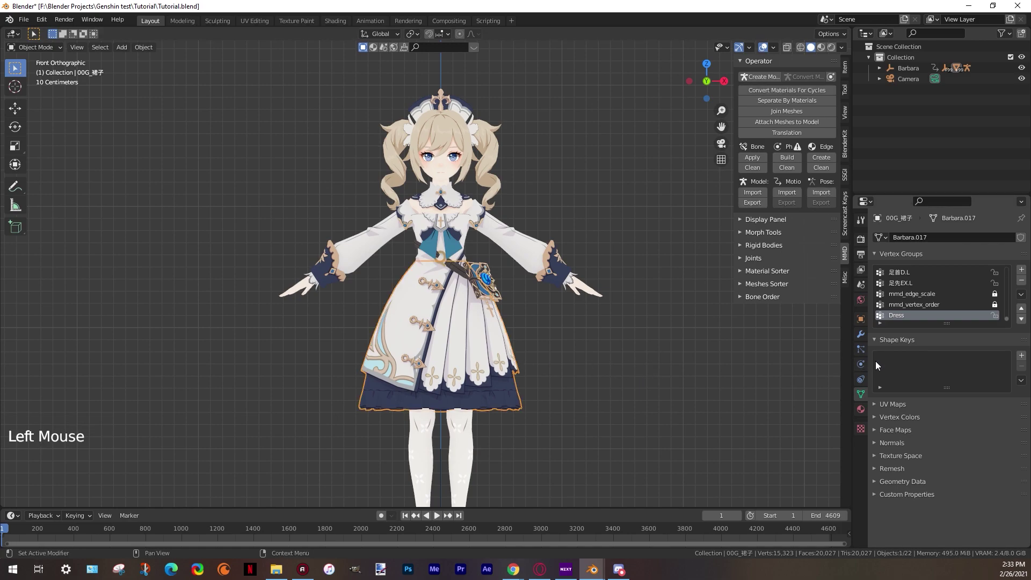
click(862, 367)
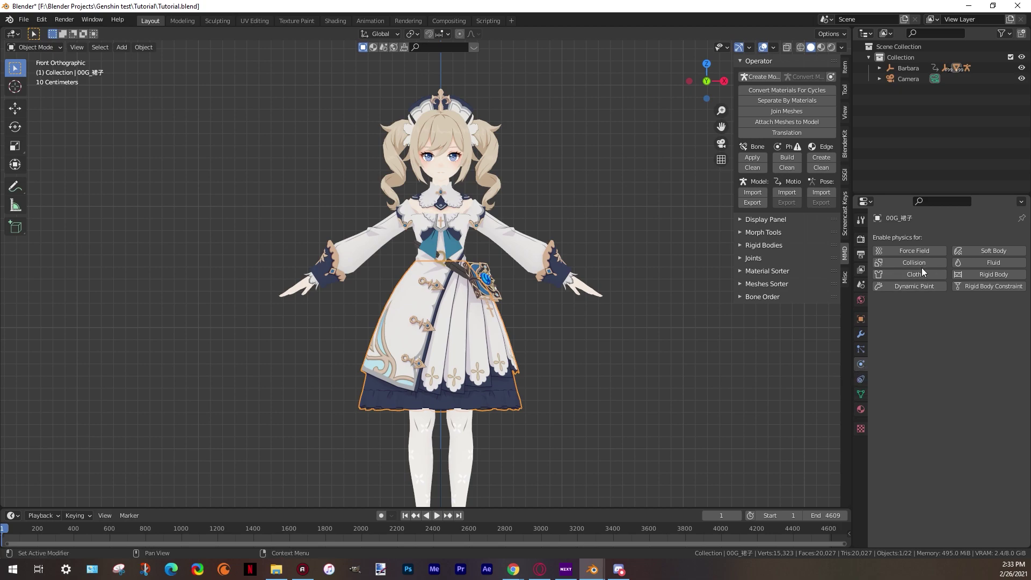
click(901, 278)
scroll(down, 3)
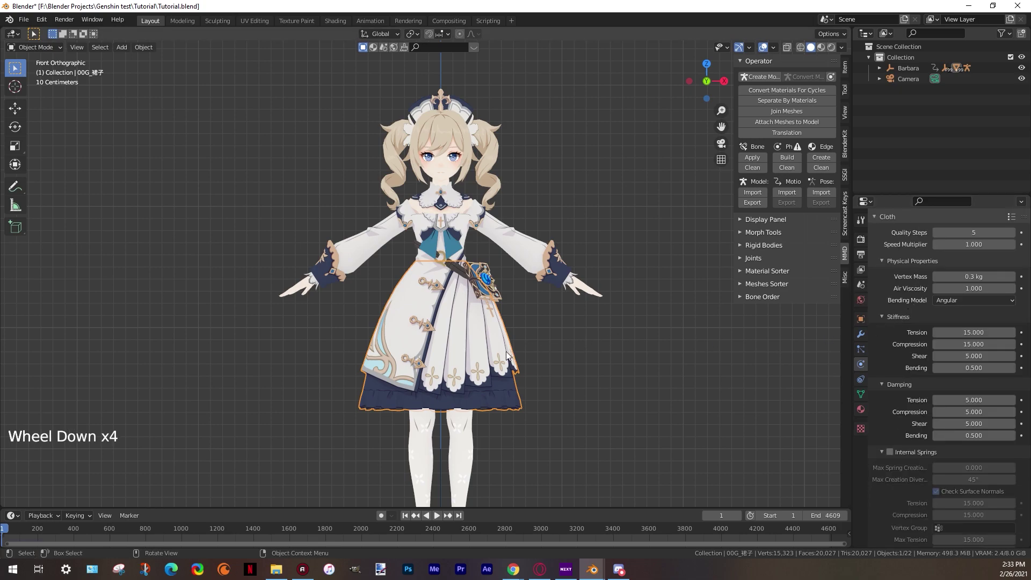
scroll(down, 3)
middle_click(492, 398)
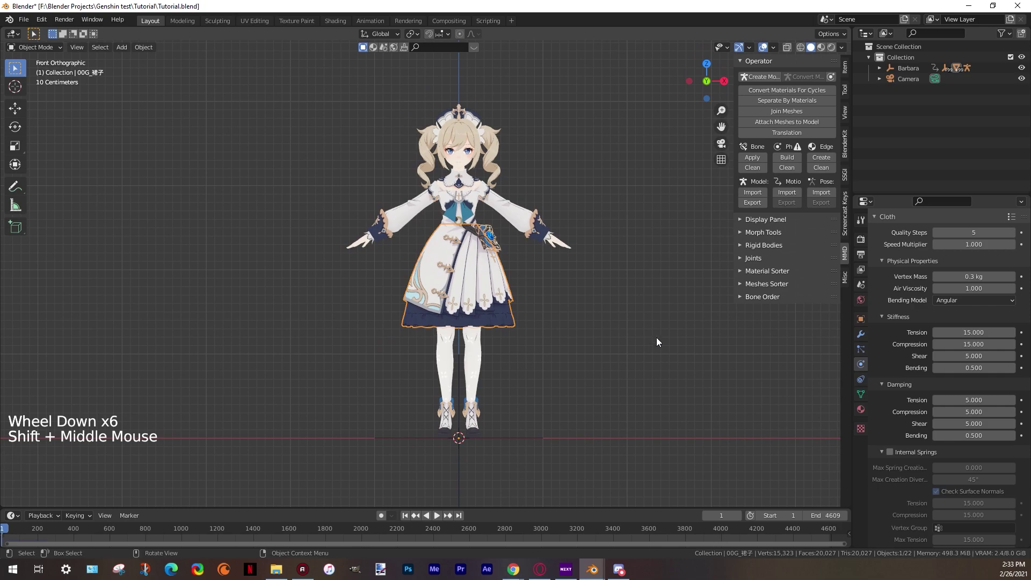
key(ctrl+s)
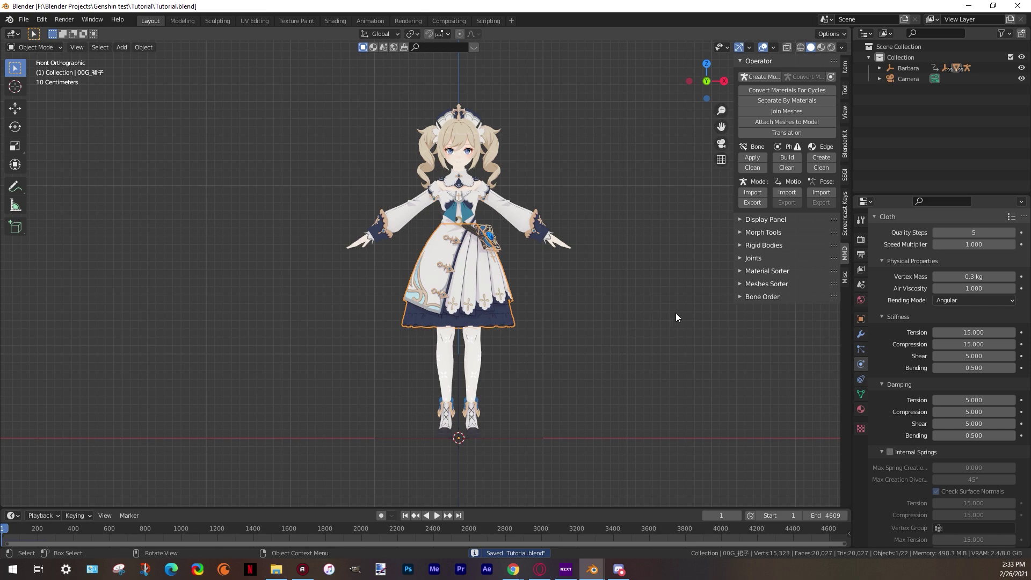
Play the cloth test, watch the dress fall to the feet, and return to frame 1 with the dress selected
click(678, 317)
key(space)
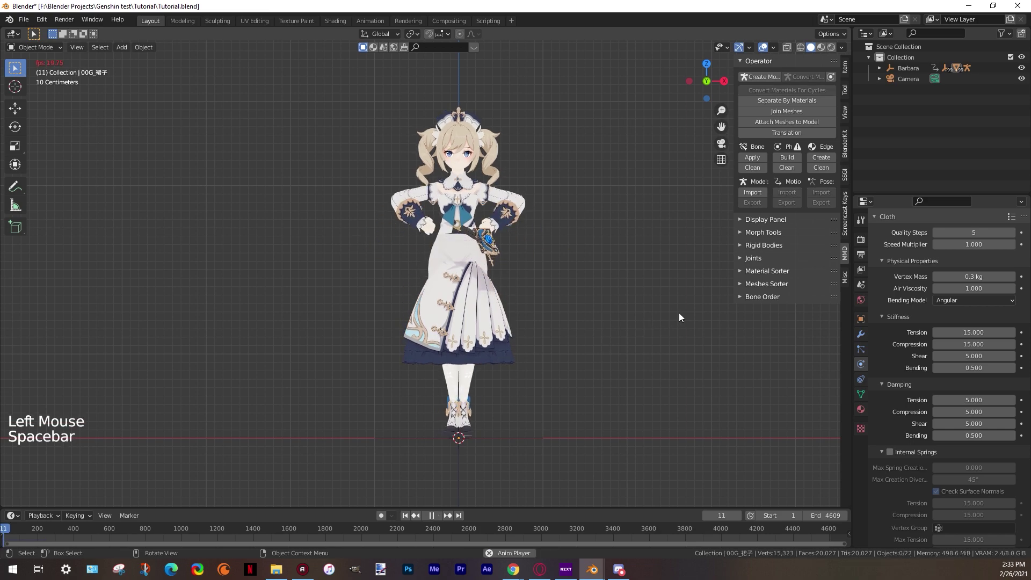
key(space)
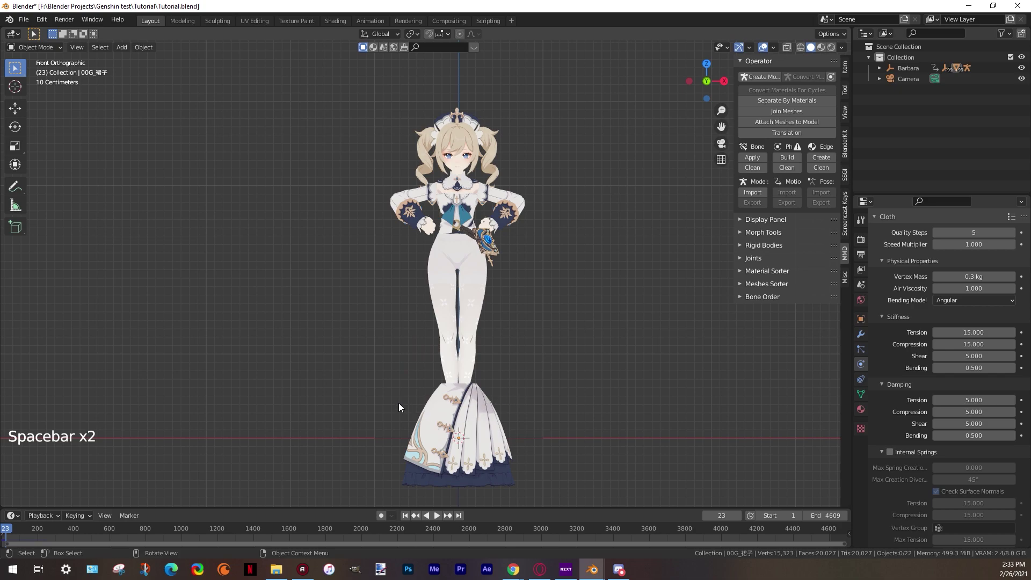
middle_click(411, 410)
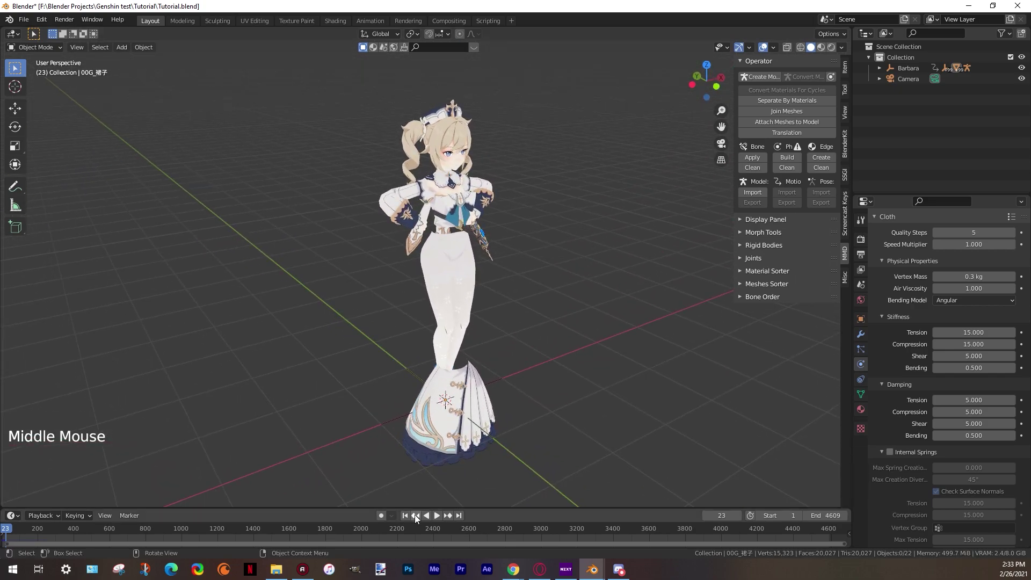
click(411, 519)
middle_click(550, 349)
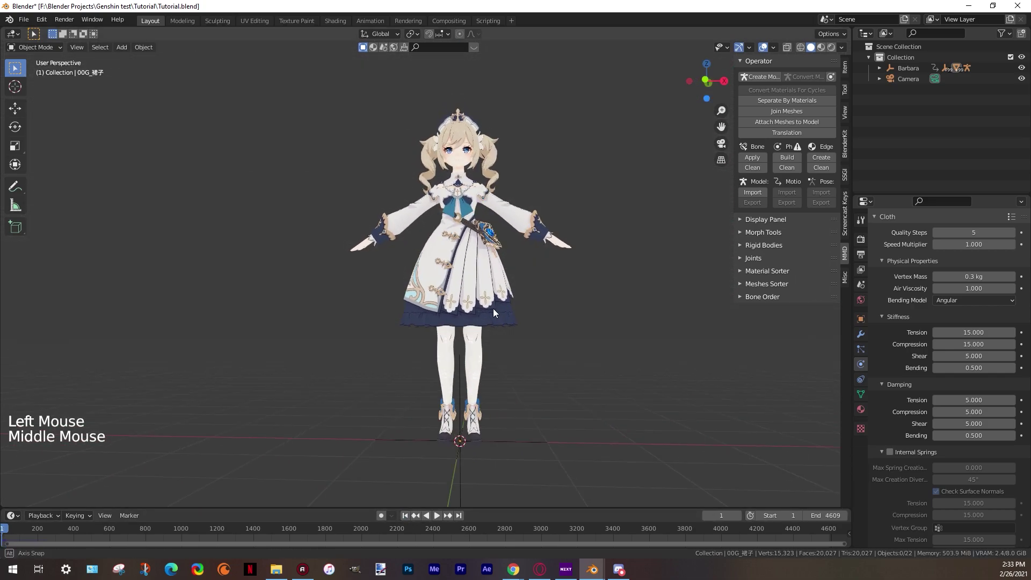
scroll(up, 3)
middle_click(606, 284)
click(486, 341)
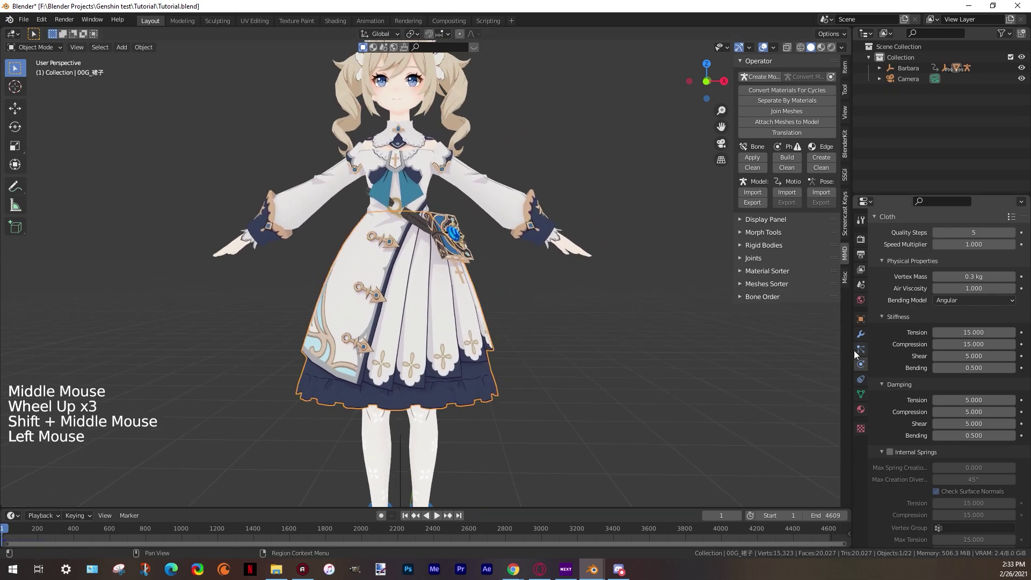
Set the cloth Shape Pin Group to Dress and play the animation to test it
scroll(down, 3)
click(883, 404)
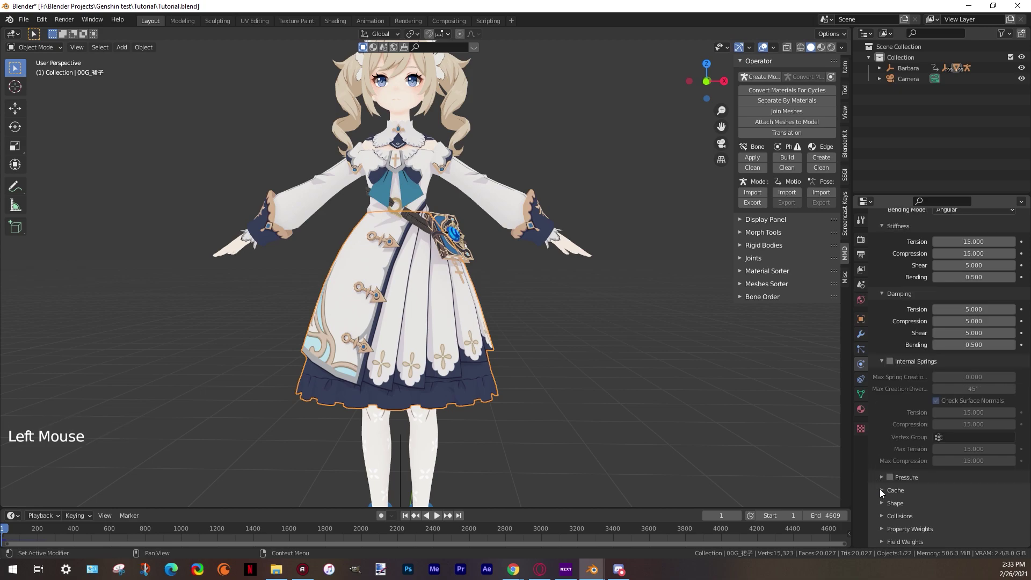
scroll(down, 3)
scroll(down, 3)
click(879, 505)
scroll(down, 3)
click(943, 442)
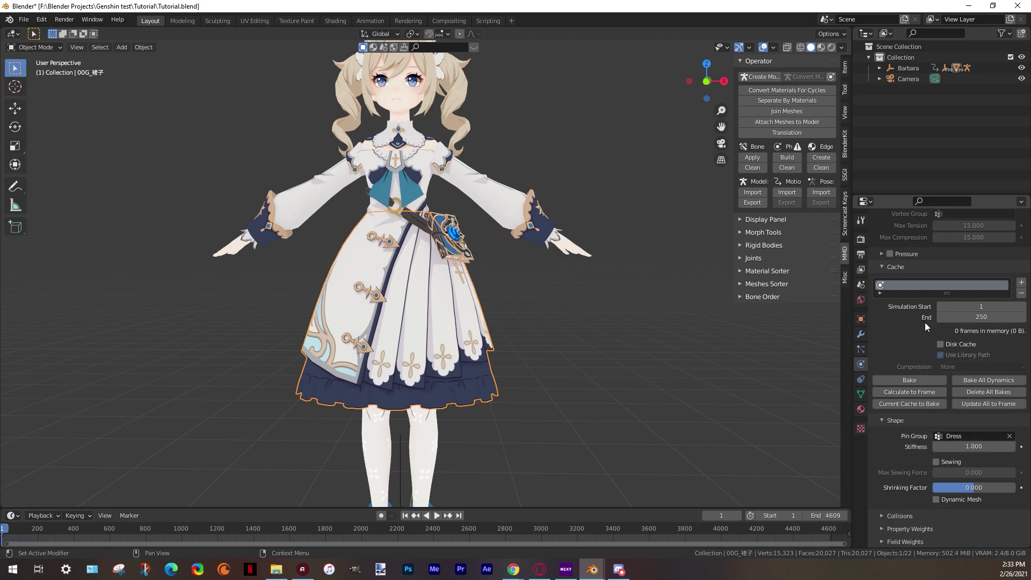
click(587, 348)
middle_click(570, 365)
scroll(down, 3)
key(space)
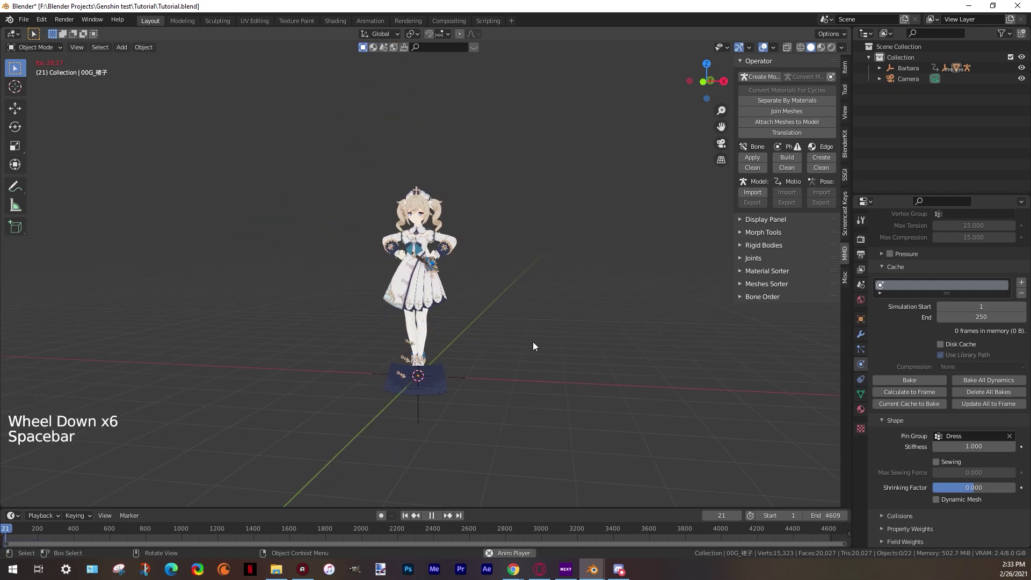
Replay the pinned simulation and see the skirt still dropping to Barbara's feet
key(space)
middle_click(482, 419)
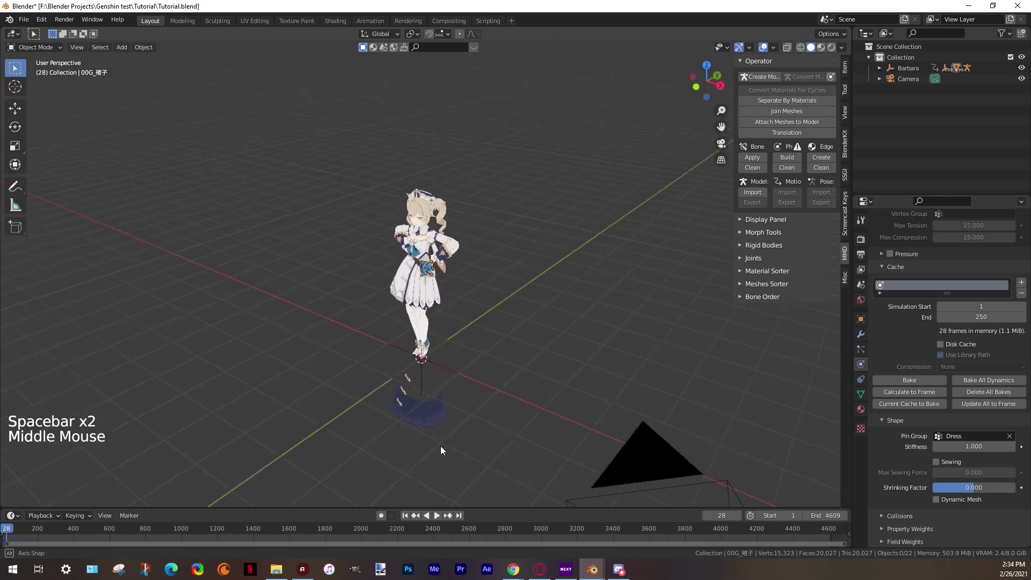
scroll(up, 3)
middle_click(411, 411)
scroll(down, 3)
click(455, 424)
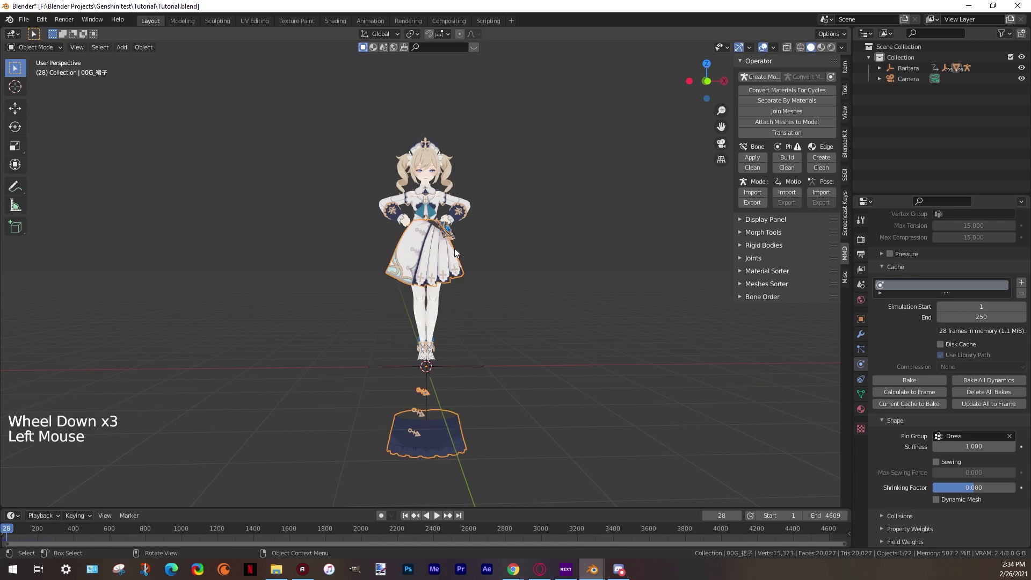
click(409, 515)
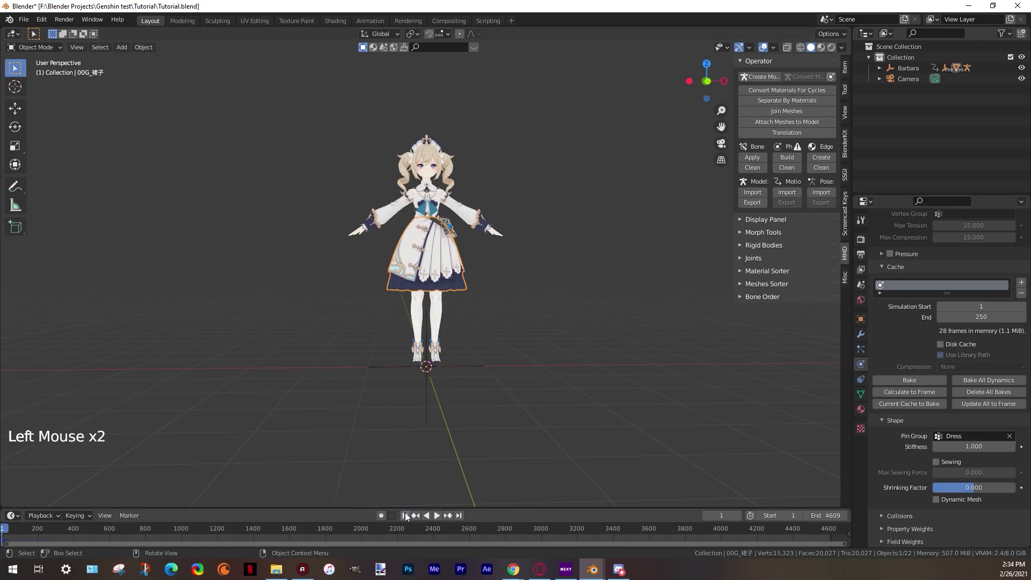
middle_click(343, 317)
key(space)
key(space)
Frame the dress in front view at frame 1
middle_click(427, 327)
scroll(up, 3)
middle_click(488, 345)
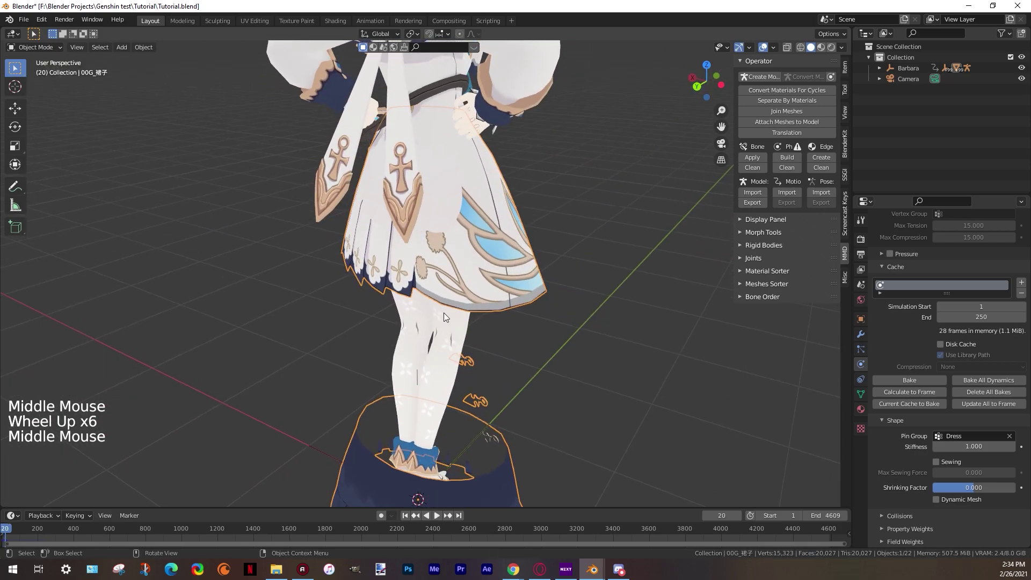
key(space)
click(401, 414)
scroll(up, 3)
middle_click(407, 412)
key(`)
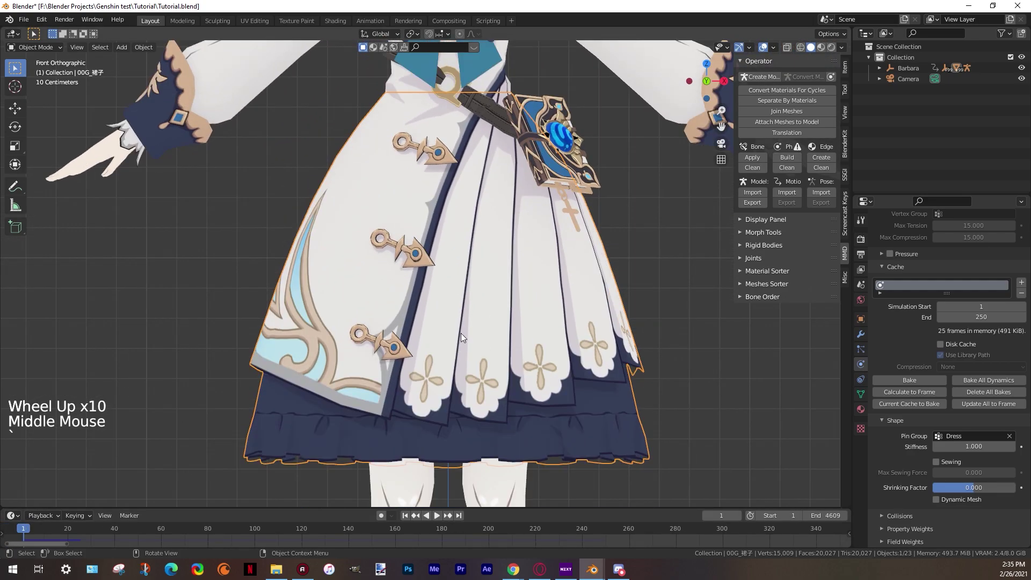
Select a band of vertices across the skirt's middle in X-ray Edit Mode and apply an Edge operation
click(643, 303)
click(588, 309)
key(Tab)
click(792, 49)
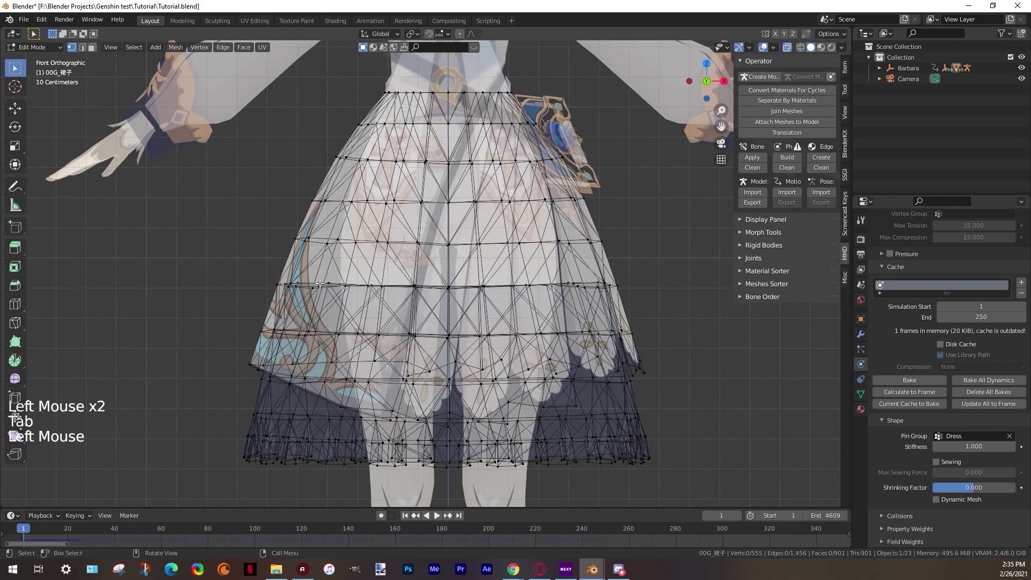
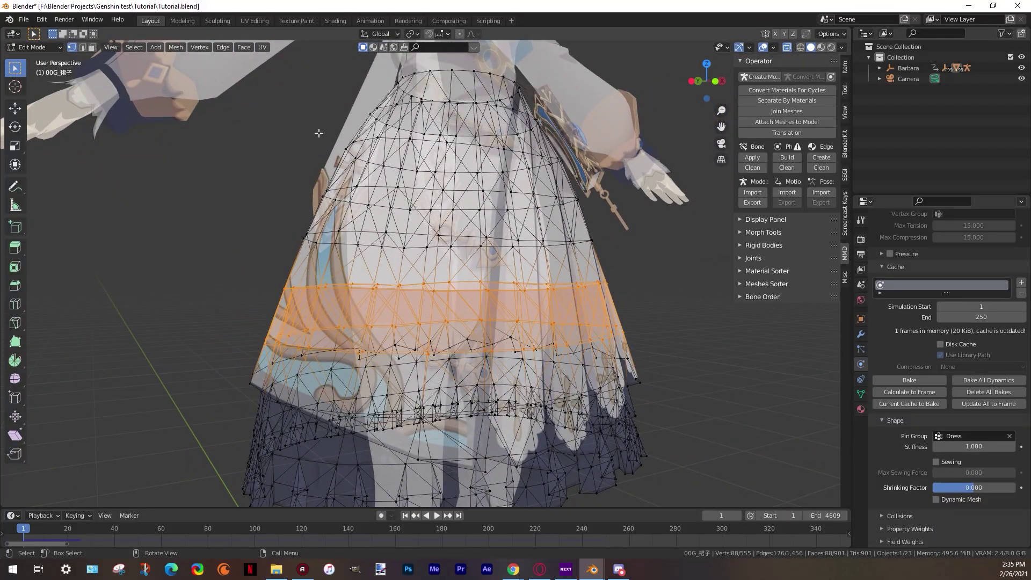
click(228, 54)
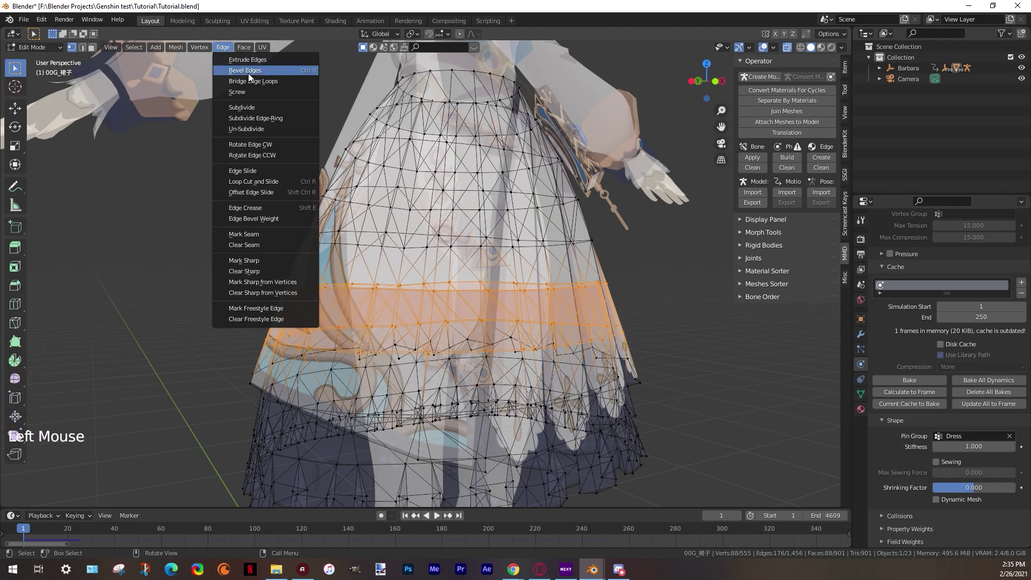
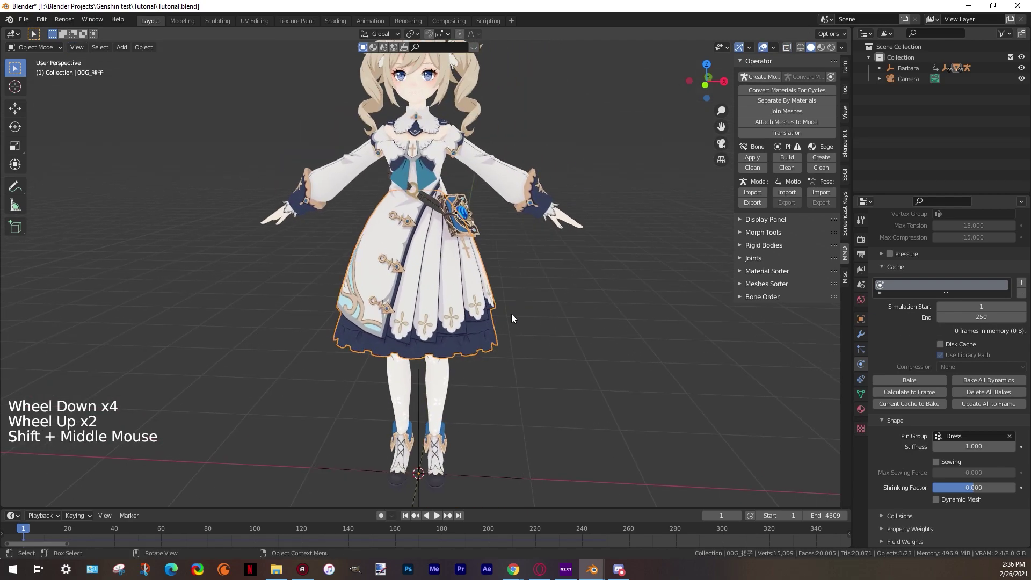
Play the animation and confirm the skirt now stays on Barbara's body
click(513, 318)
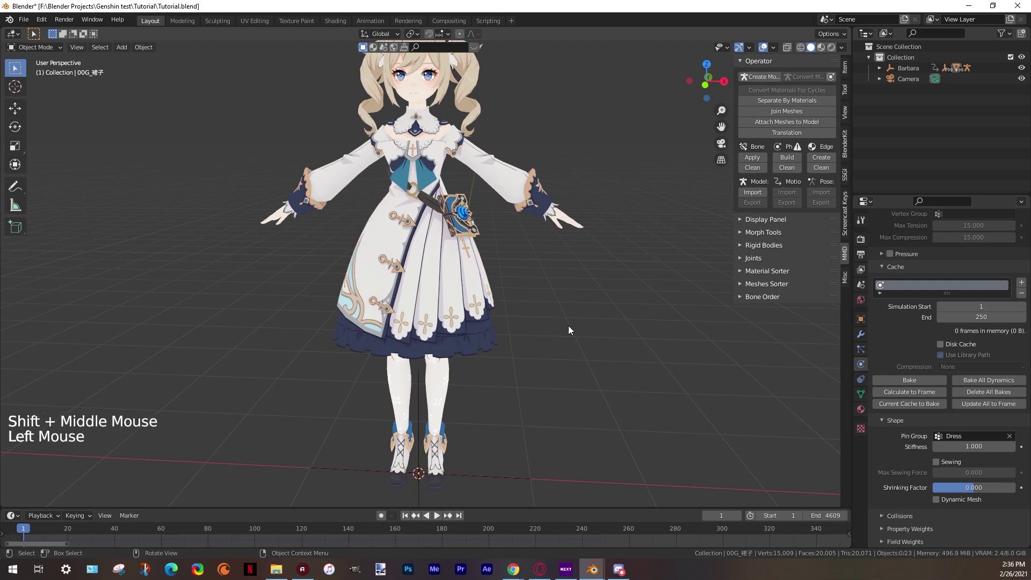
key(space)
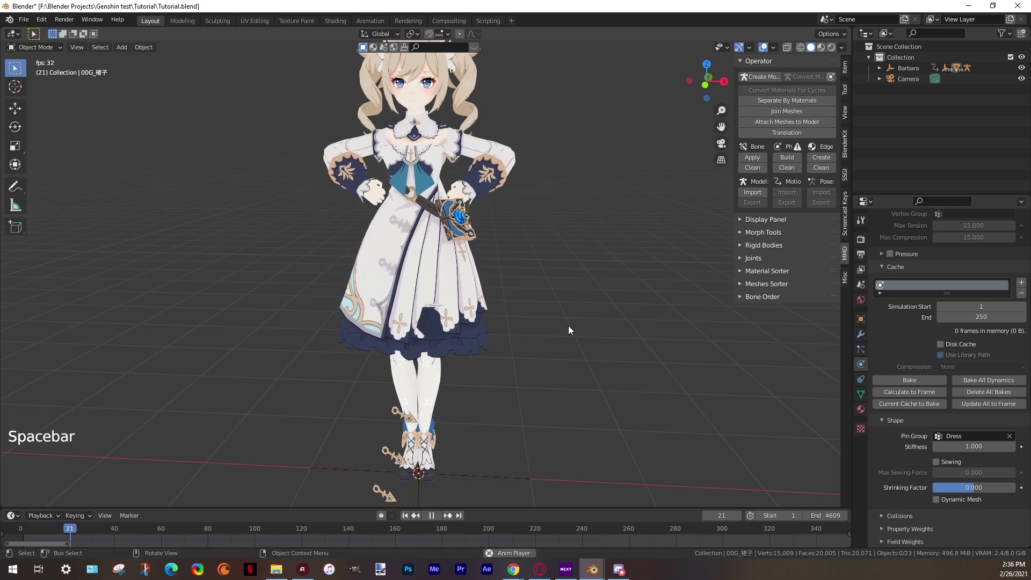
scroll(up, 3)
scroll(down, 3)
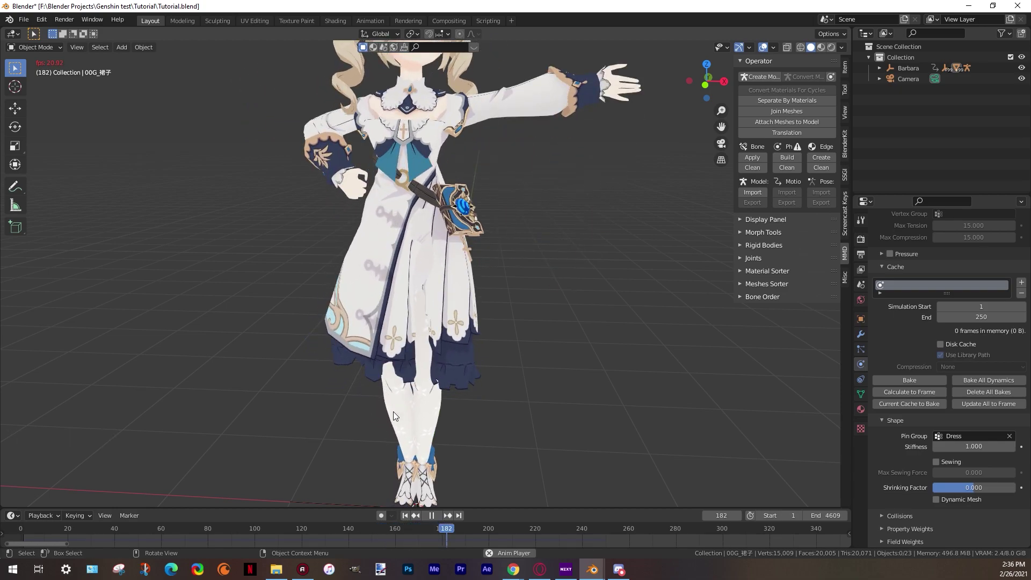
key(space)
Add Collision physics to Barbara's body mesh so the dress can collide with it
click(413, 520)
click(447, 419)
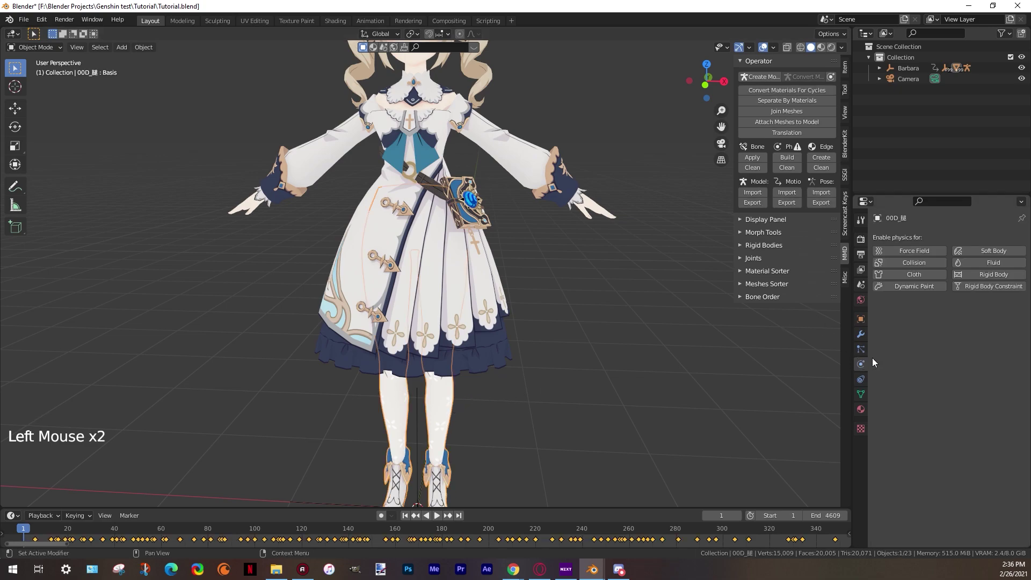
click(902, 269)
scroll(down, 3)
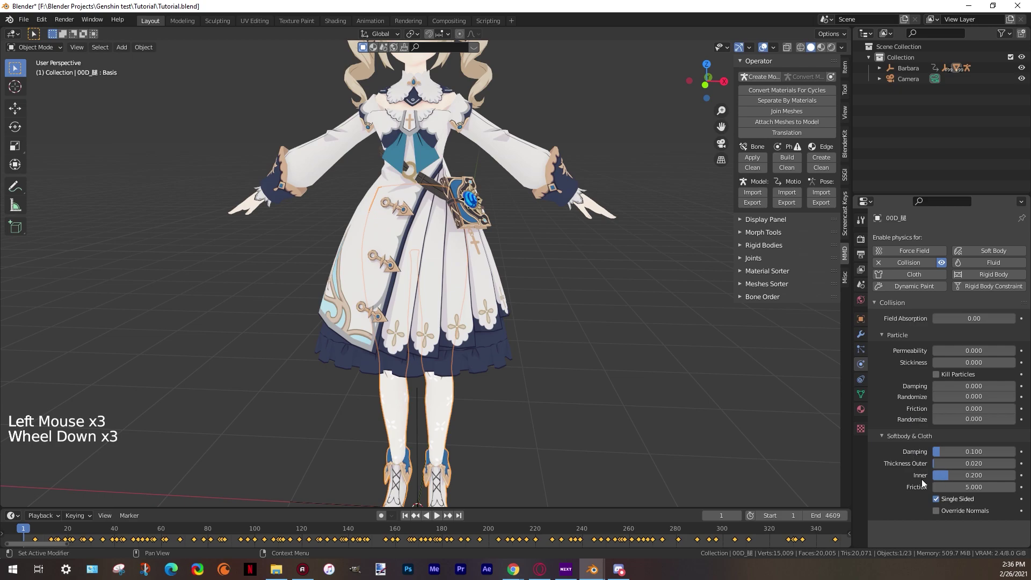
click(510, 409)
Replay the dance animation to frame 266 and confirm the skirt now reacts to the body
middle_click(275, 388)
key(space)
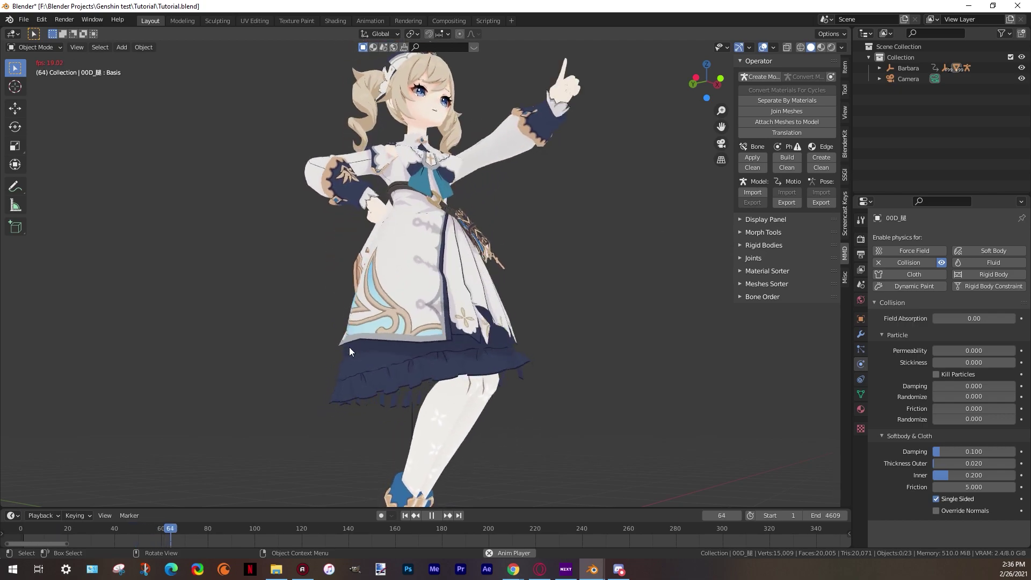
middle_click(592, 341)
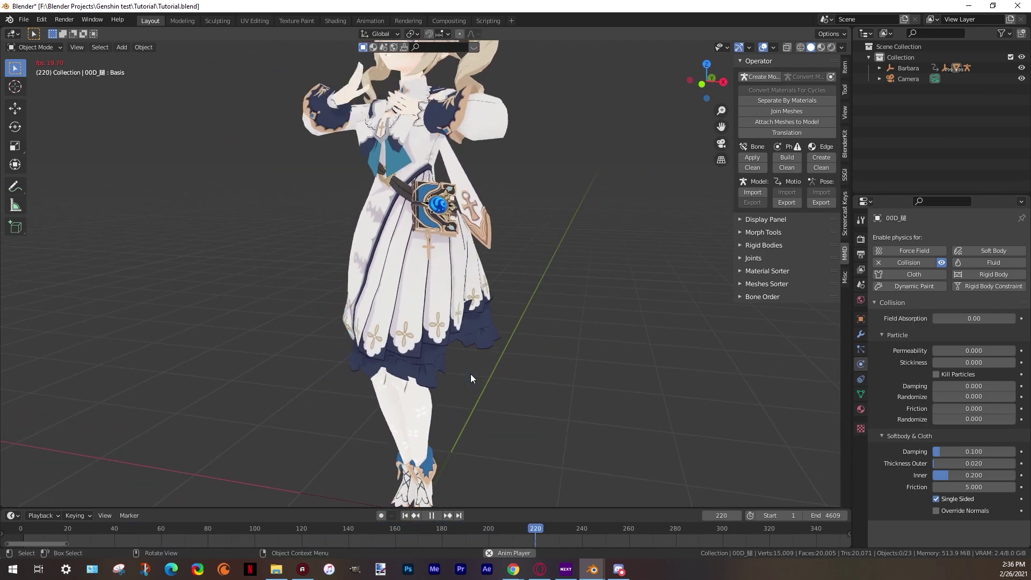
key(space)
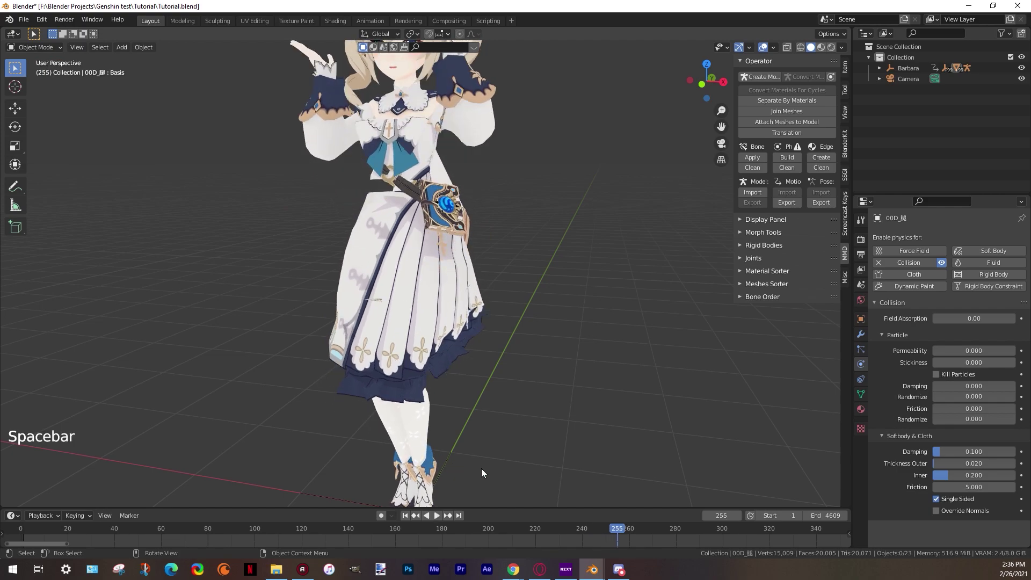
key(space)
key(space)
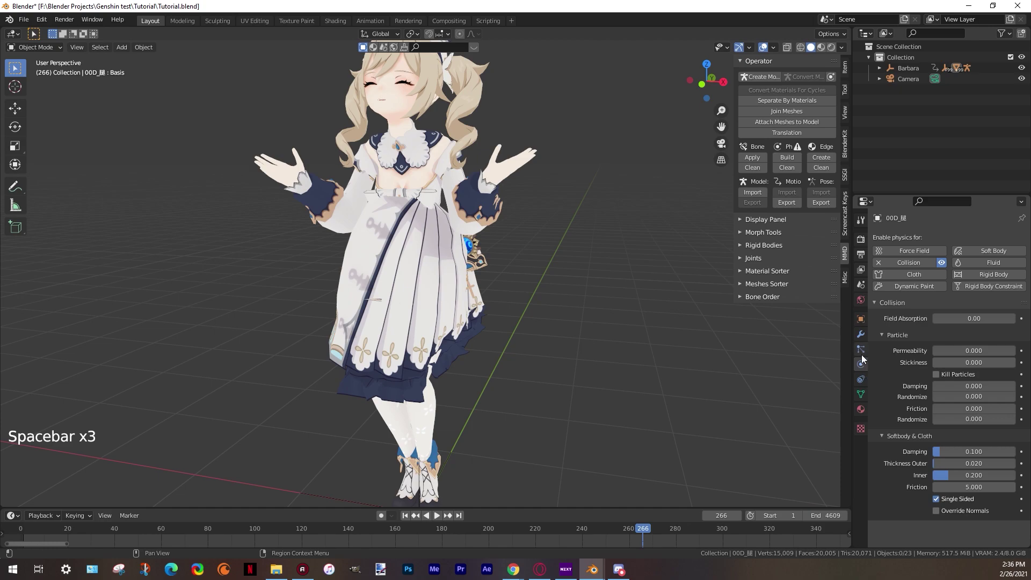
Reselect the dress, rewind to frame 1 and play the animation to frame 314 watching the skirt follow the motion
click(468, 330)
scroll(down, 3)
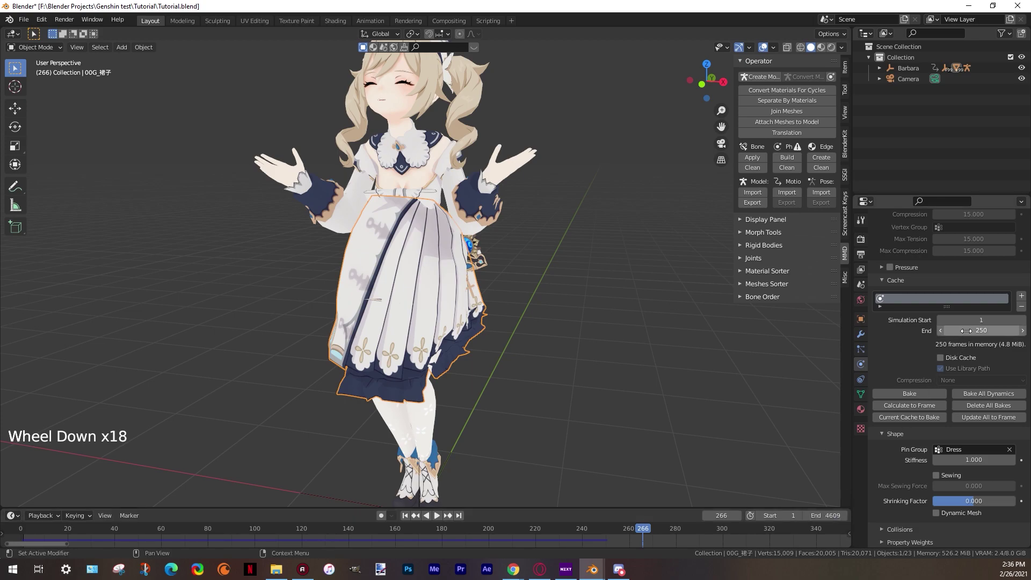
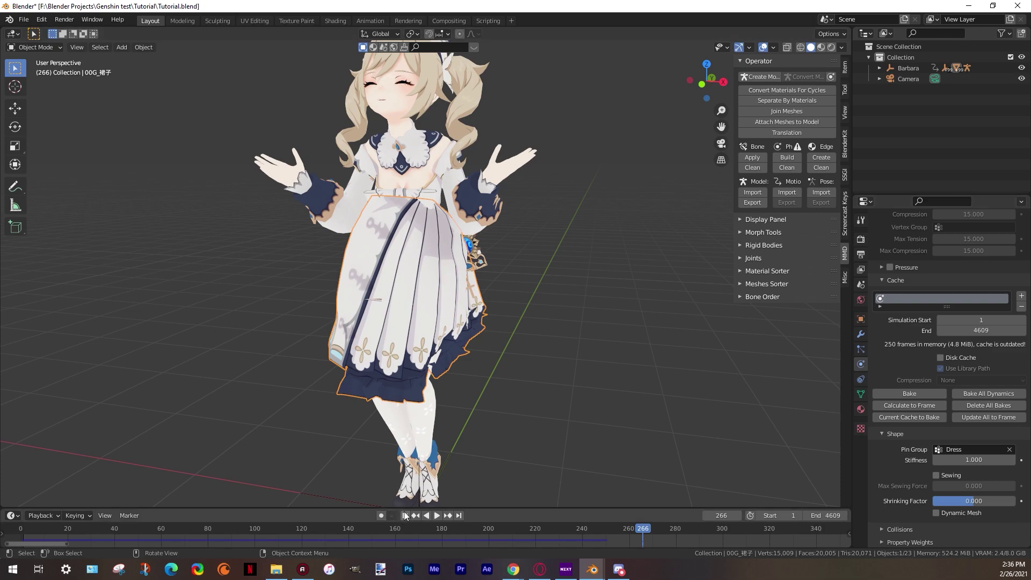
click(408, 515)
click(528, 423)
click(458, 301)
key(space)
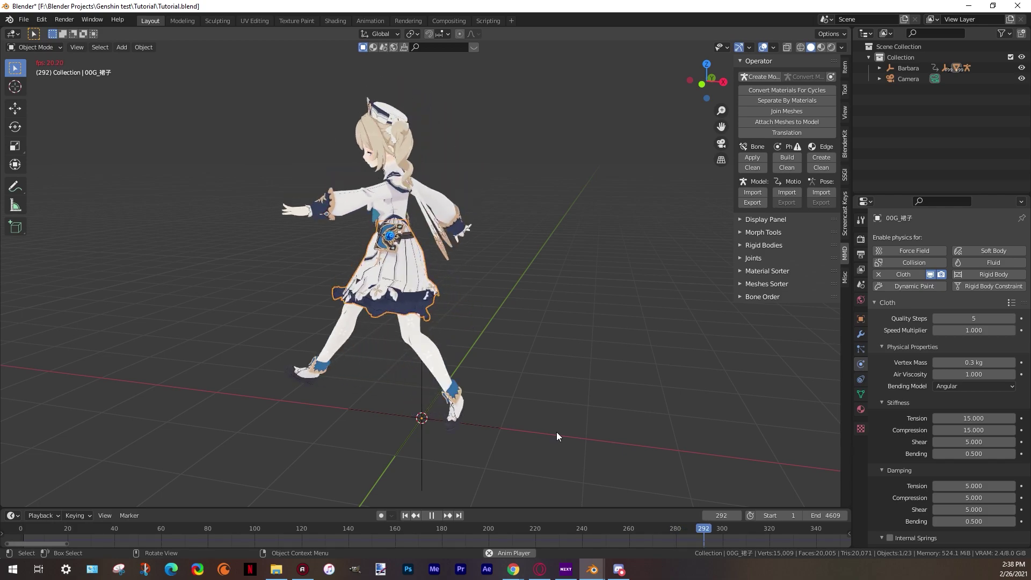
key(space)
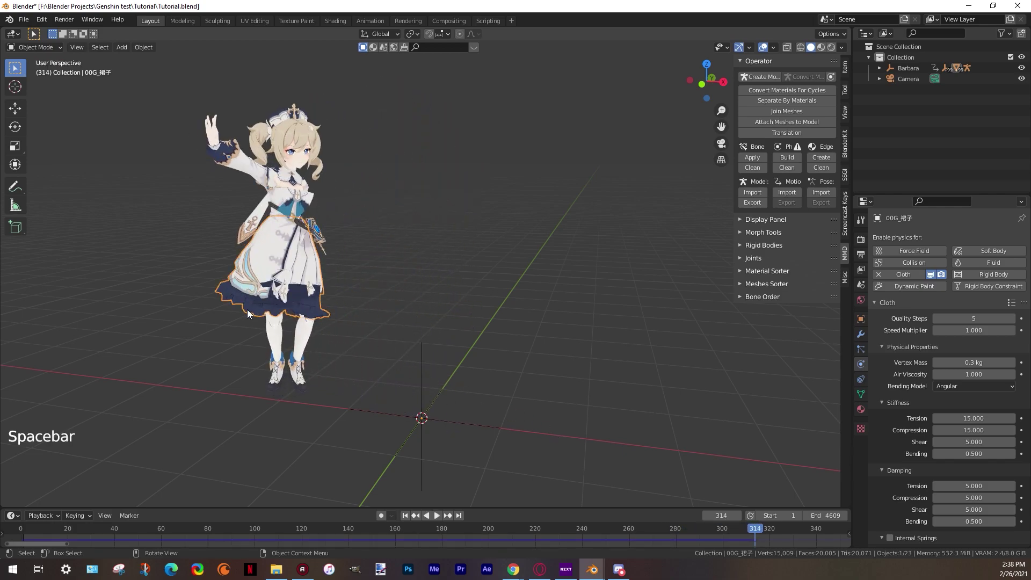
Select the body mesh and review its Collision physics settings while orbiting the model
click(298, 295)
key(`)
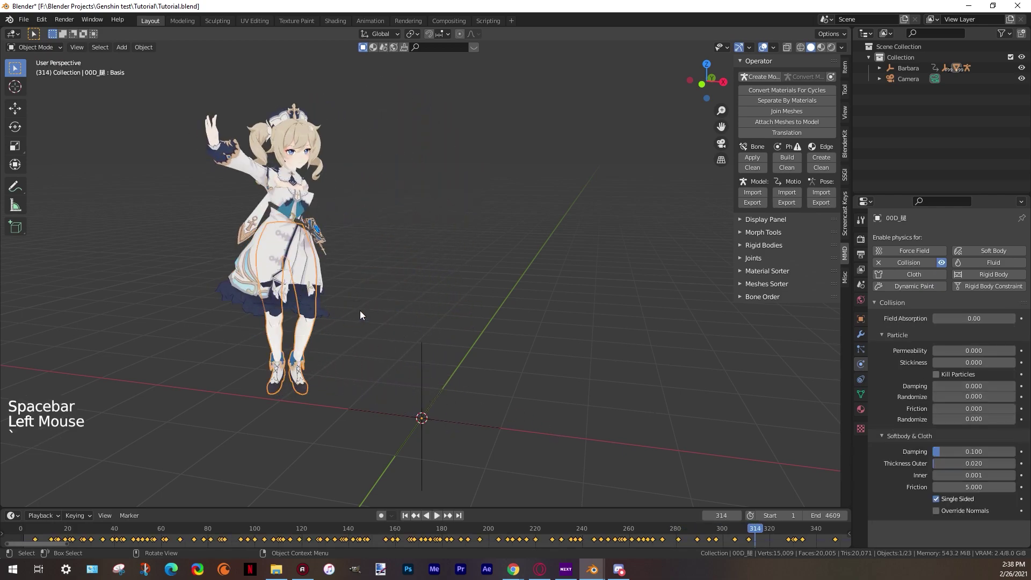
key(`)
middle_click(517, 312)
click(526, 269)
click(505, 217)
middle_click(322, 250)
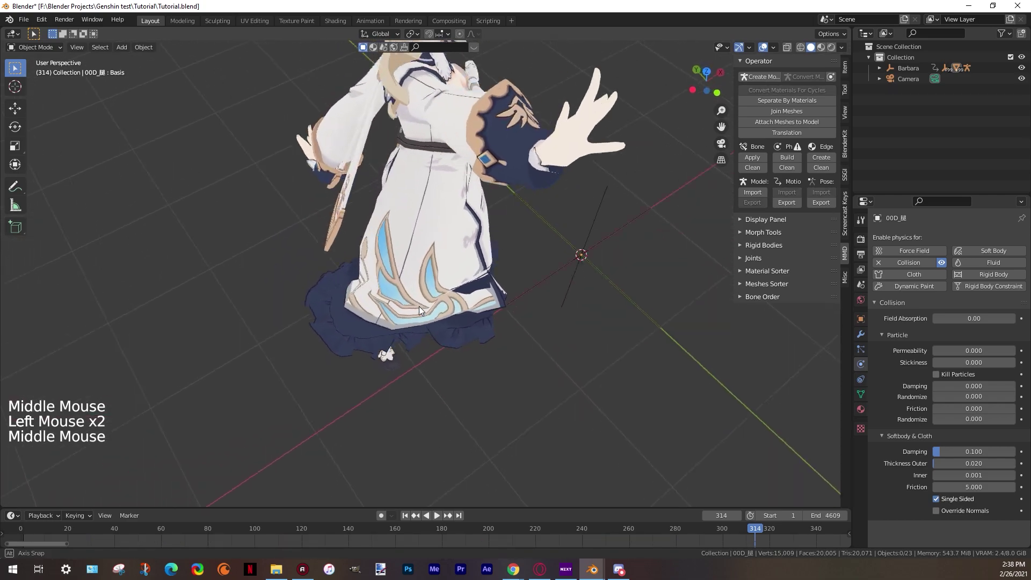
Return to frame 1 in front view and reselect the dress, showing its cloth stiffness and damping
key(`)
click(476, 299)
middle_click(477, 299)
middle_click(541, 261)
scroll(up, 3)
click(528, 304)
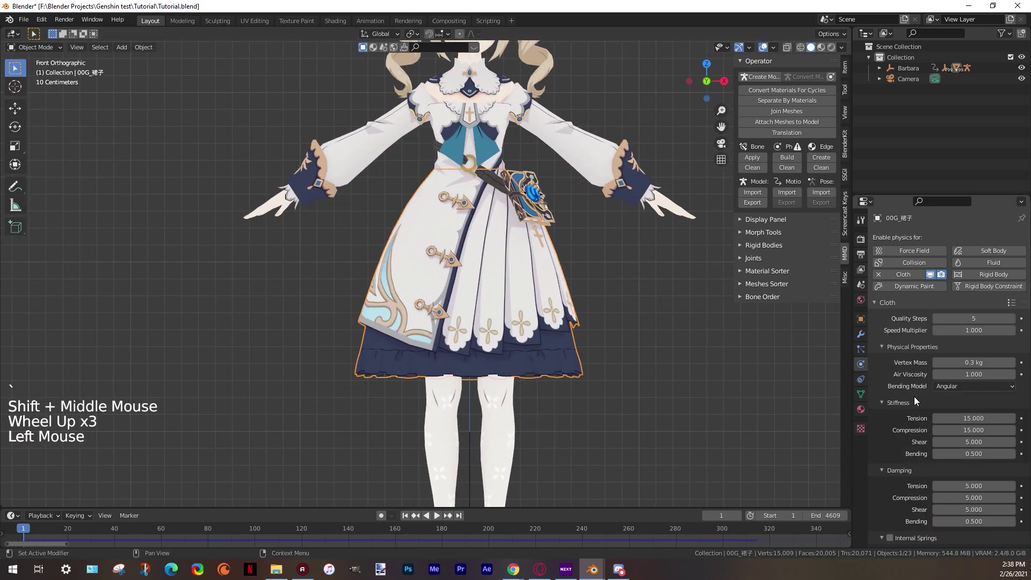
Enable self collisions on the dress cloth with a distance of 0.003 m
scroll(down, 3)
click(884, 516)
scroll(down, 3)
click(899, 464)
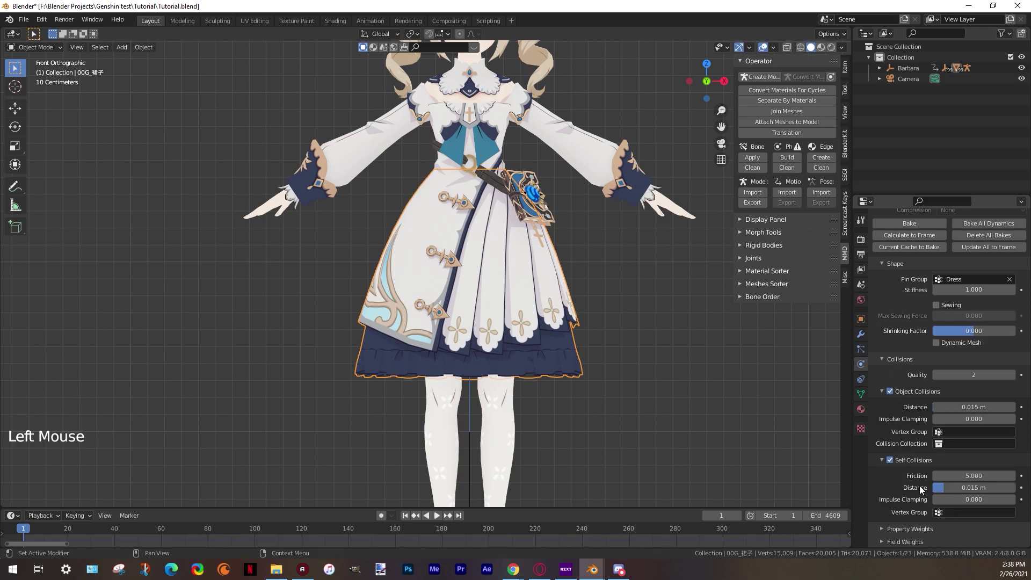
click(998, 488)
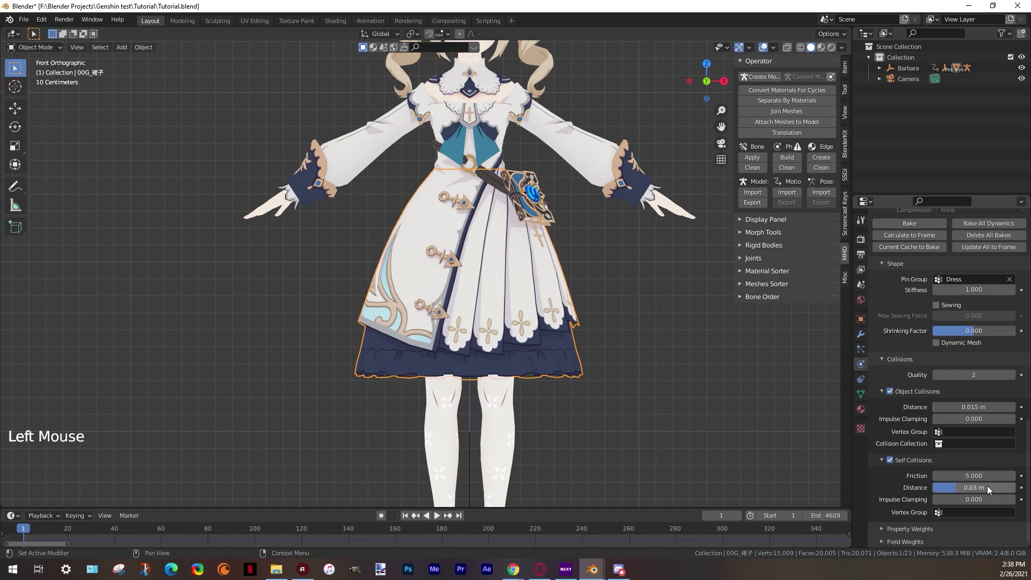
click(975, 492)
key(KP_0)
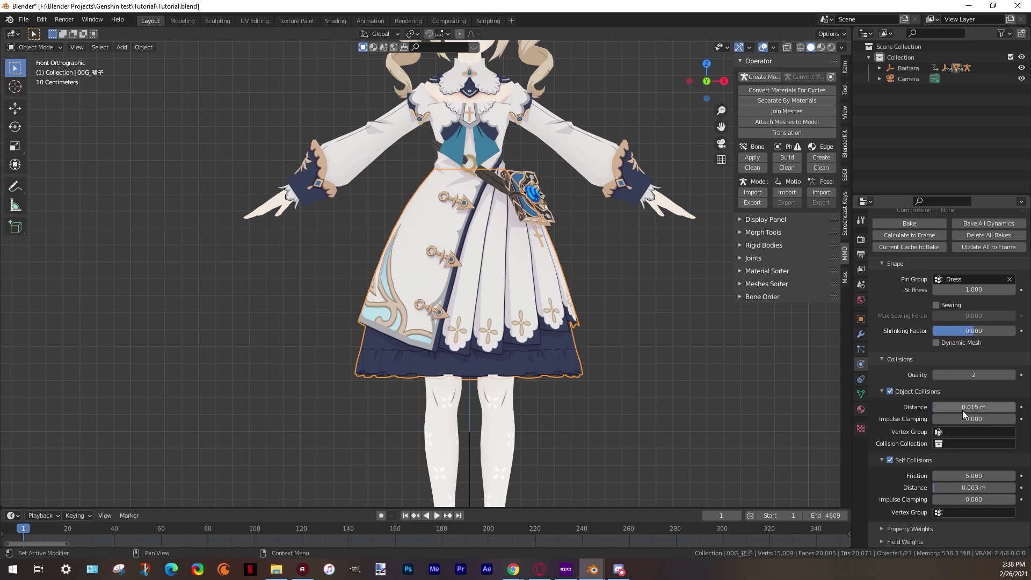
Lower the dress's object-collision distance to 0.01 m
click(969, 412)
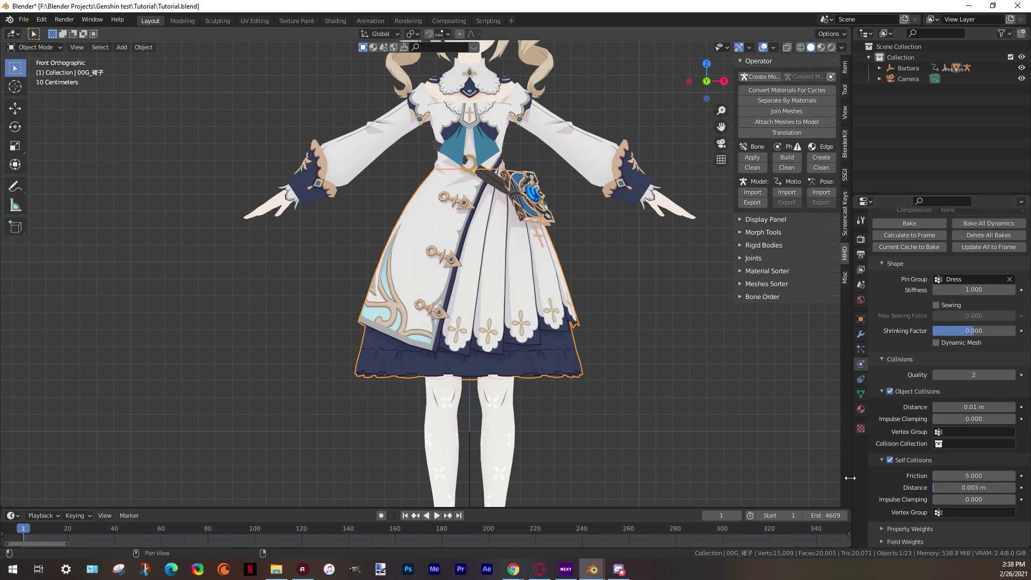
click(657, 454)
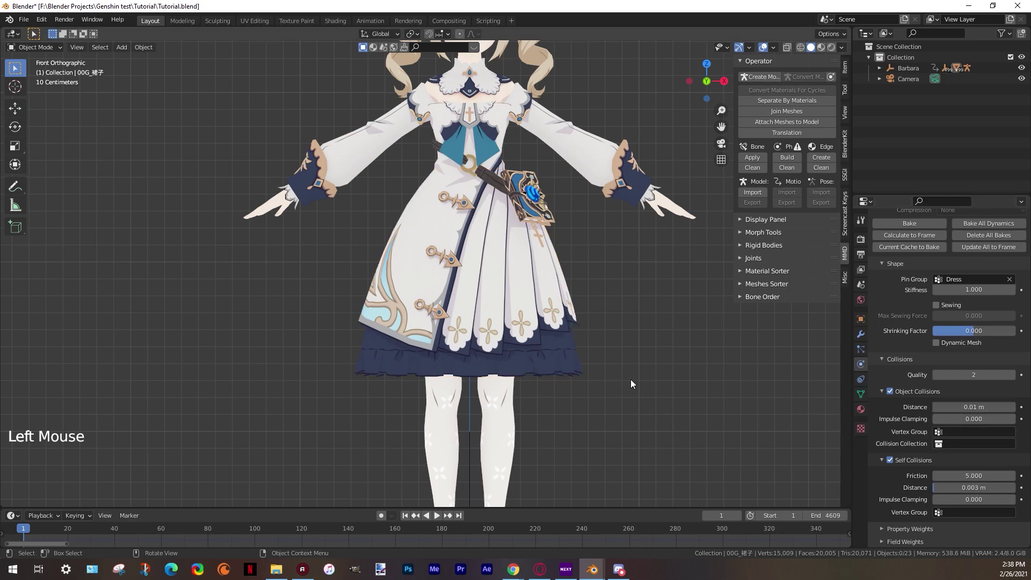
click(542, 414)
key(space)
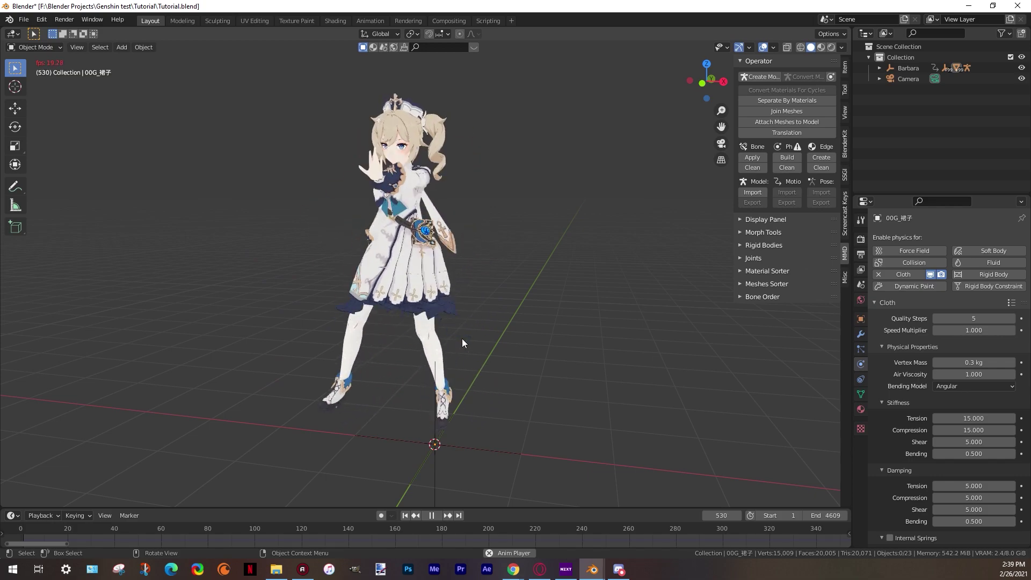
key(space)
click(413, 515)
click(494, 334)
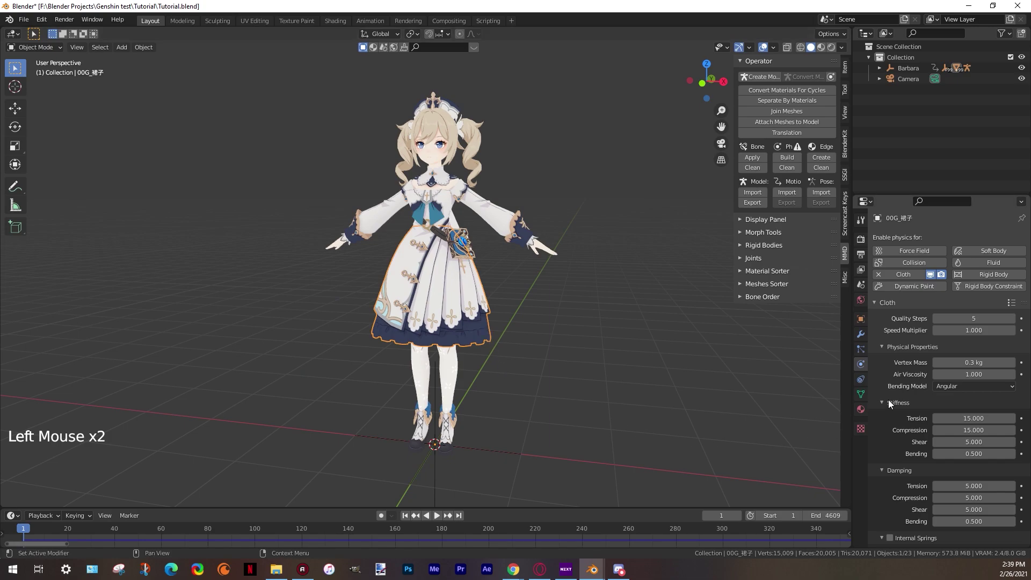
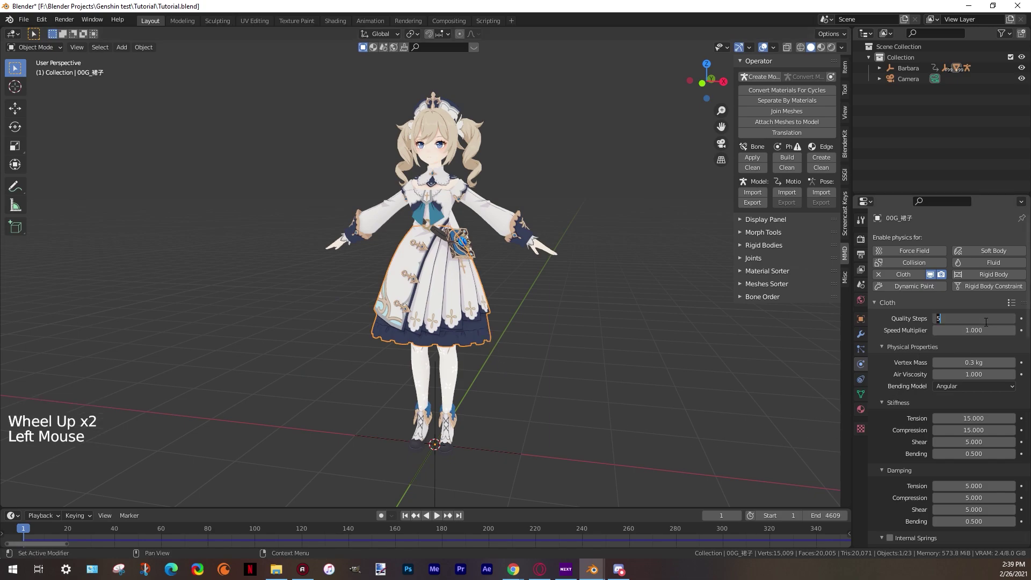
Raise the dress's collision quality to 4 with object-collision distance 0.001 m, and save the file
scroll(down, 3)
scroll(down, 3)
click(1019, 464)
click(1019, 463)
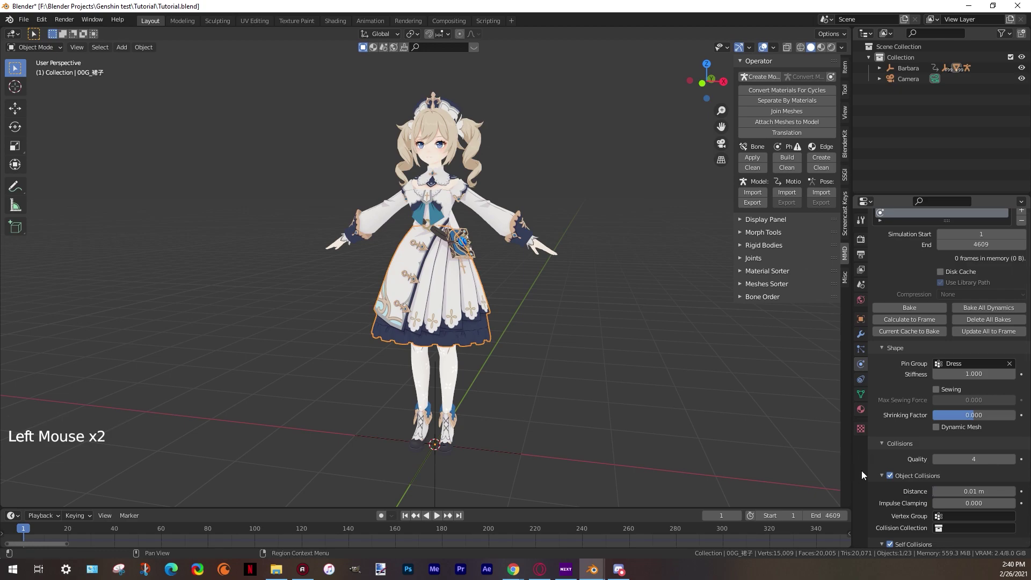
scroll(up, 3)
key(ctrl+s)
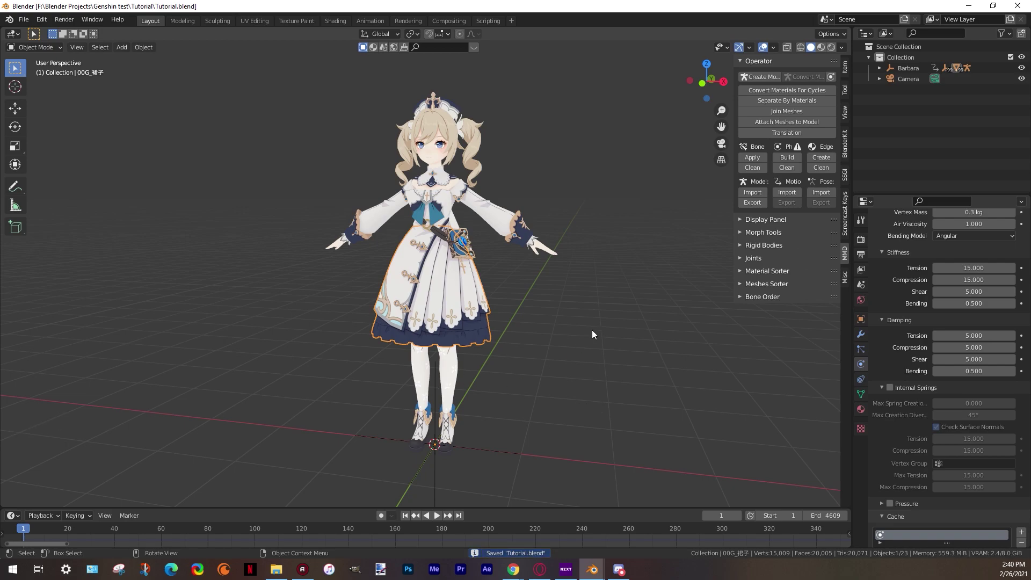
Play the animation to frame 121 to preview the dress, then return to frame 1
click(597, 332)
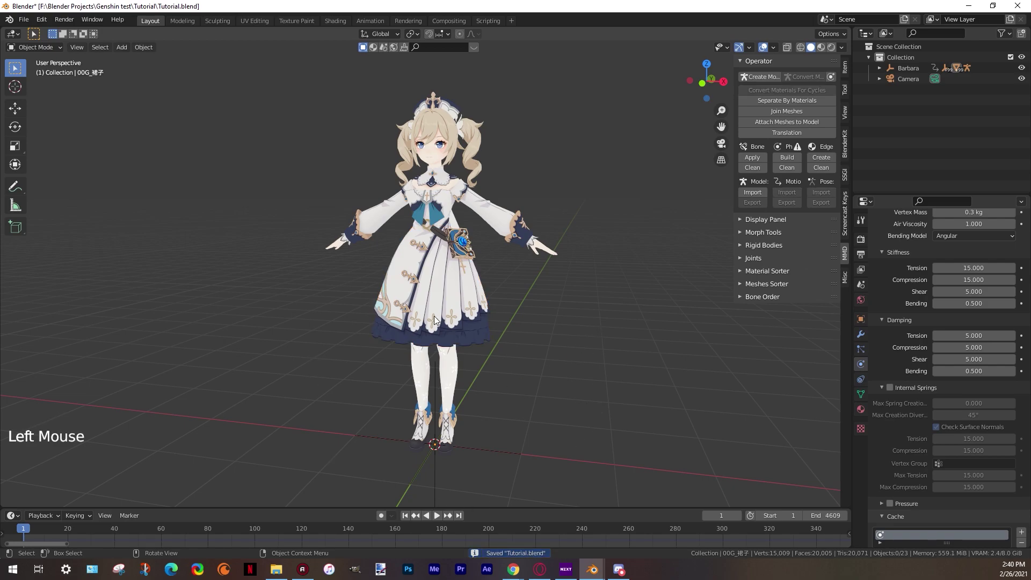
key(space)
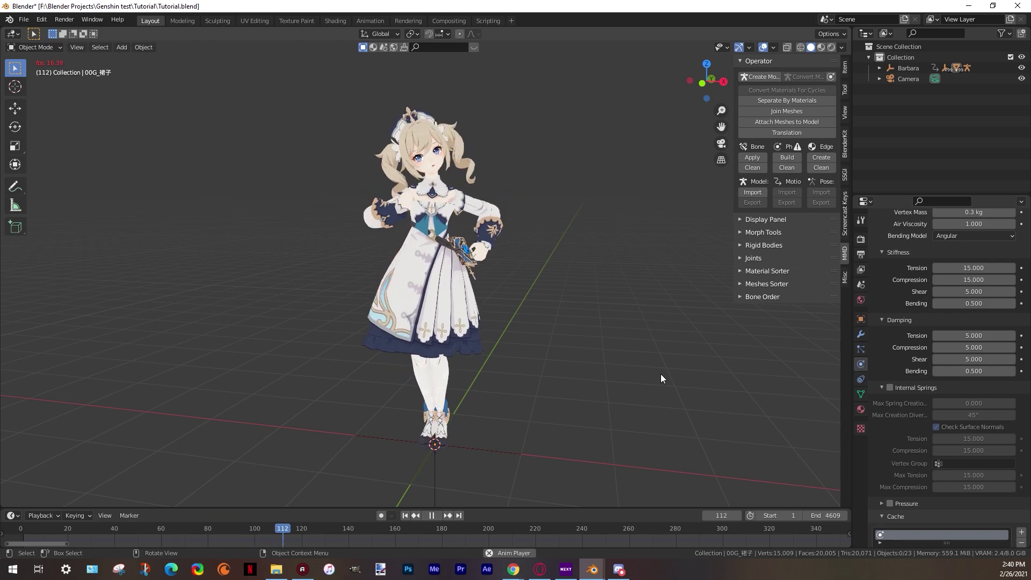
key(space)
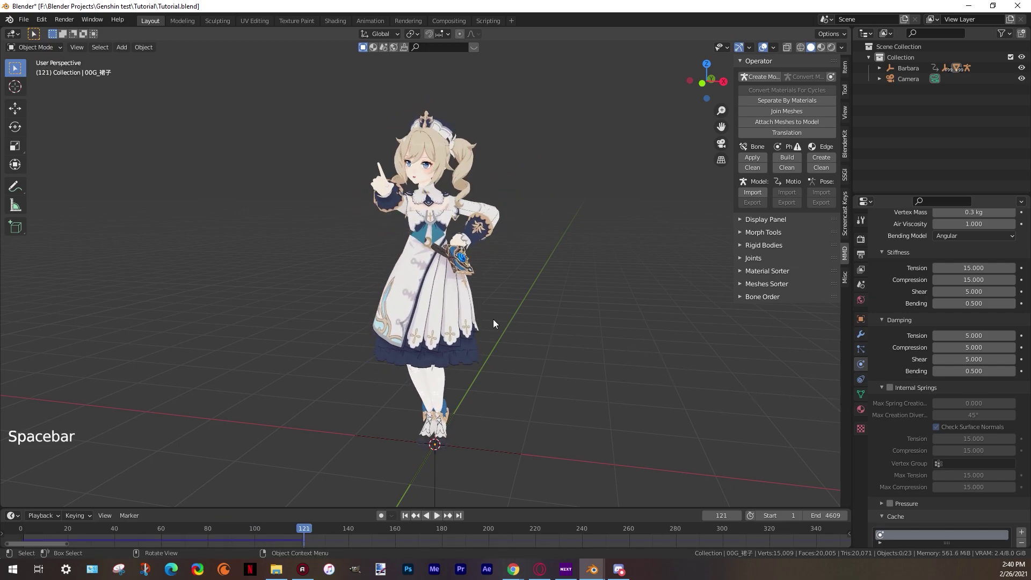
click(476, 319)
click(466, 310)
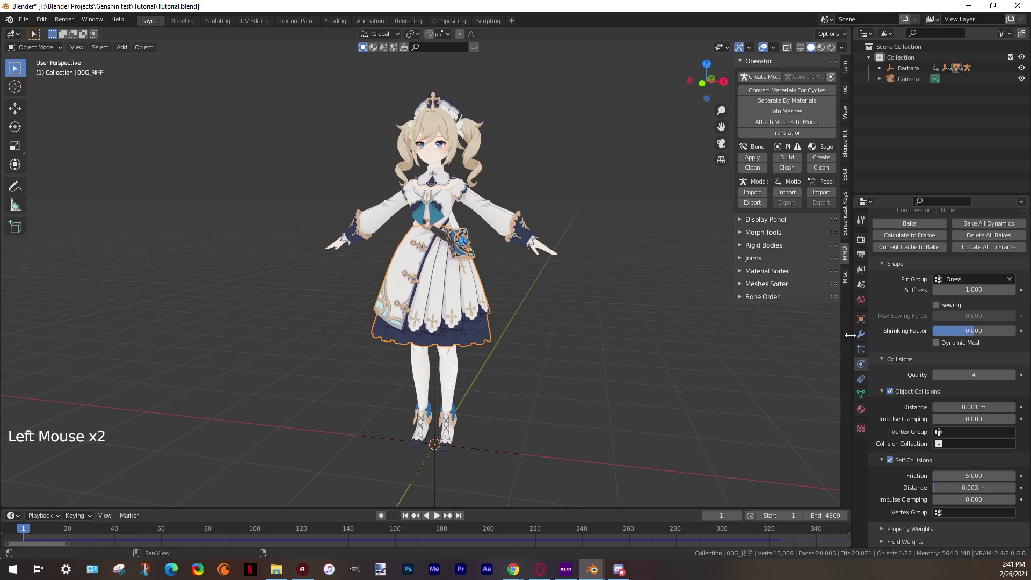
Add a Solidify modifier to the dress and move it above the Cloth modifier
click(861, 336)
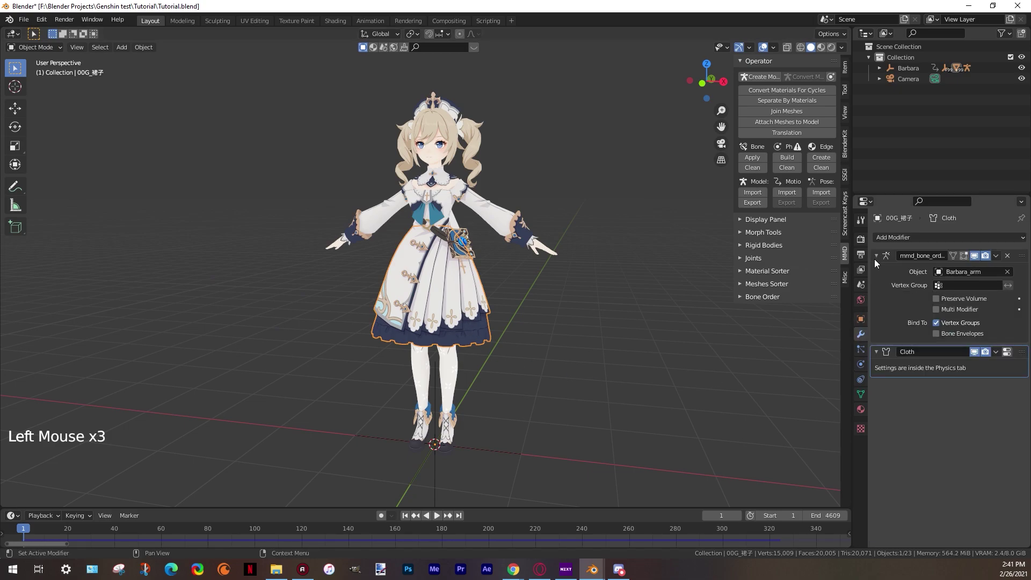
click(881, 255)
click(885, 273)
click(917, 322)
click(912, 243)
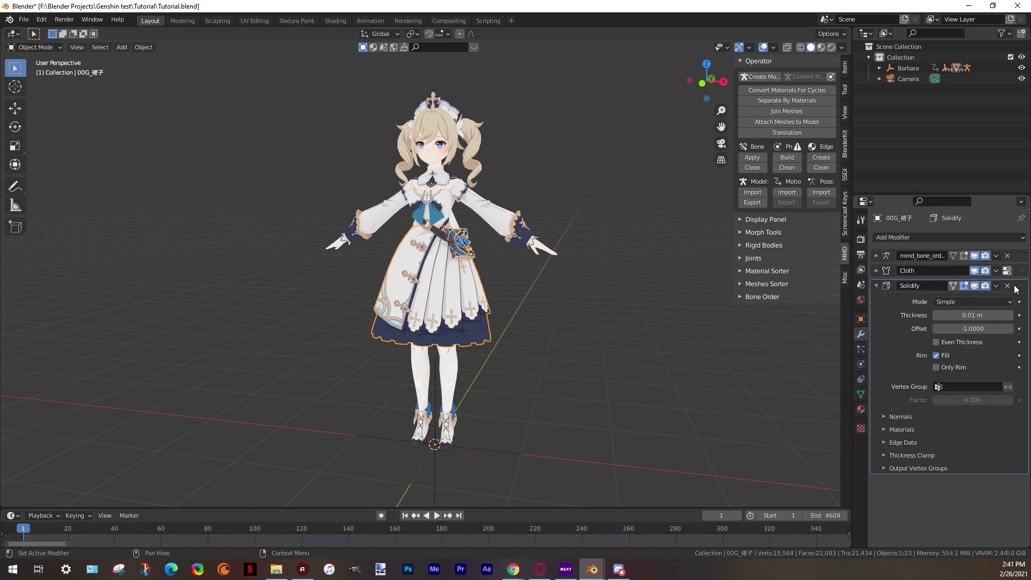
click(1027, 288)
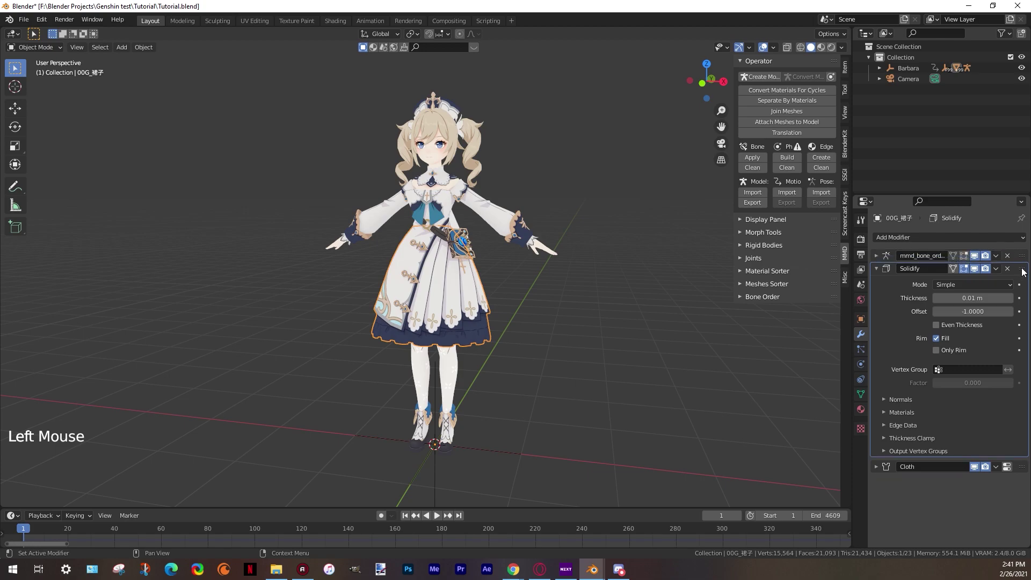
click(883, 272)
Add a Subdivision Surface modifier and move it above Solidify and Cloth
middle_click(460, 344)
scroll(down, 3)
click(900, 242)
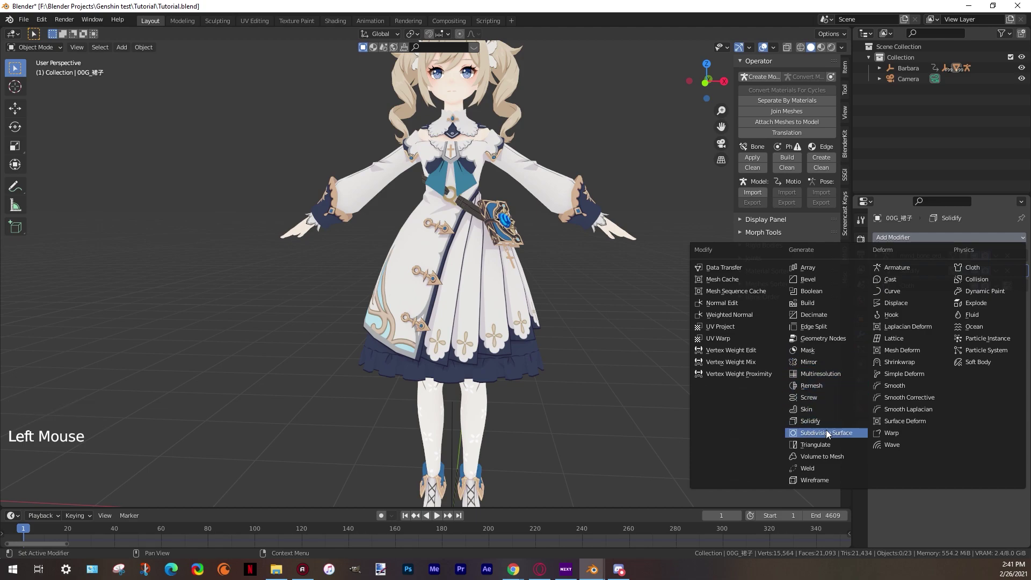
click(884, 308)
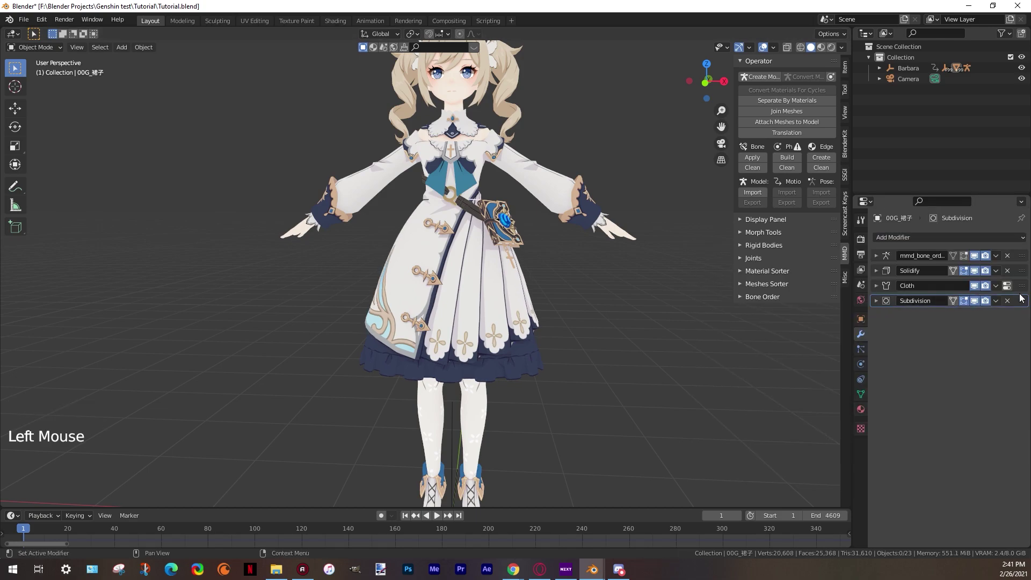
click(1026, 305)
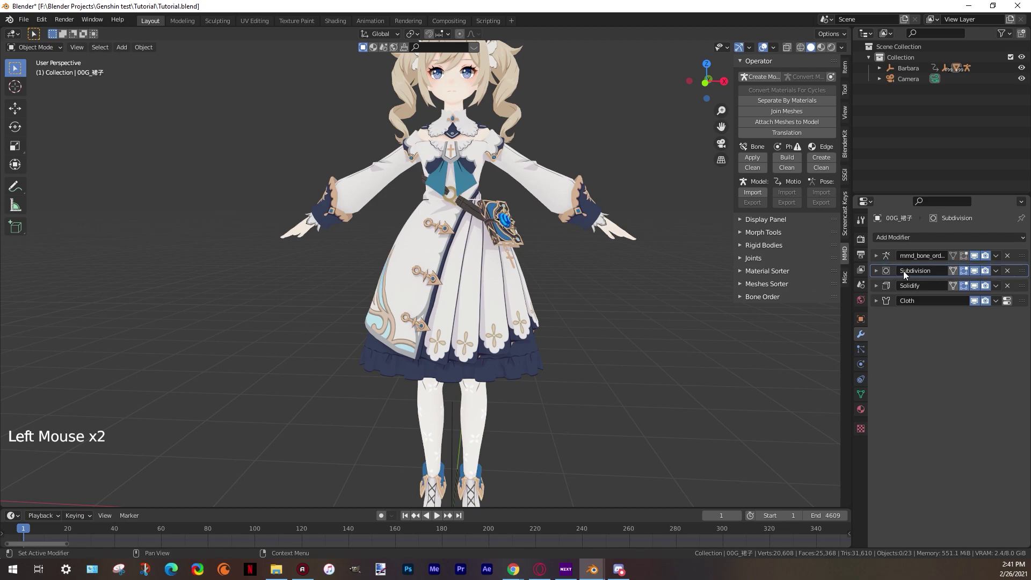
click(879, 275)
click(937, 312)
Check the subdivided dress on the whole model and save Tutorial.blend
scroll(down, 3)
click(645, 346)
middle_click(580, 345)
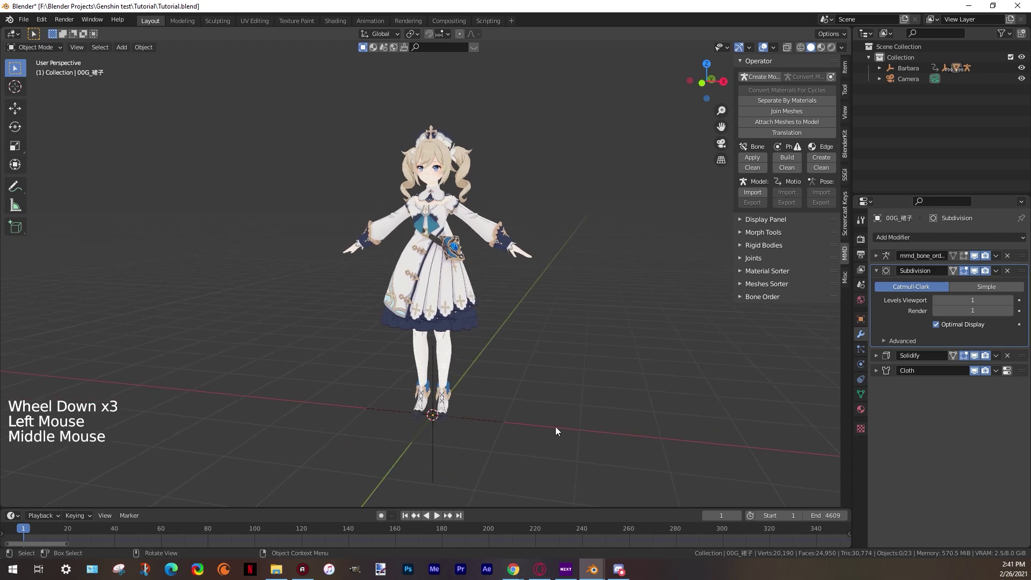
key(ctrl+s)
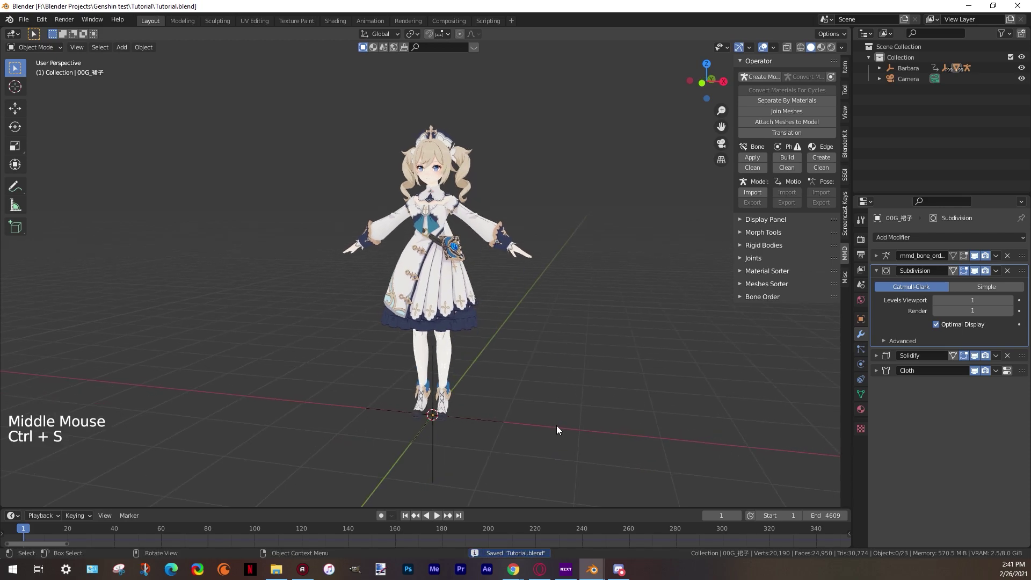